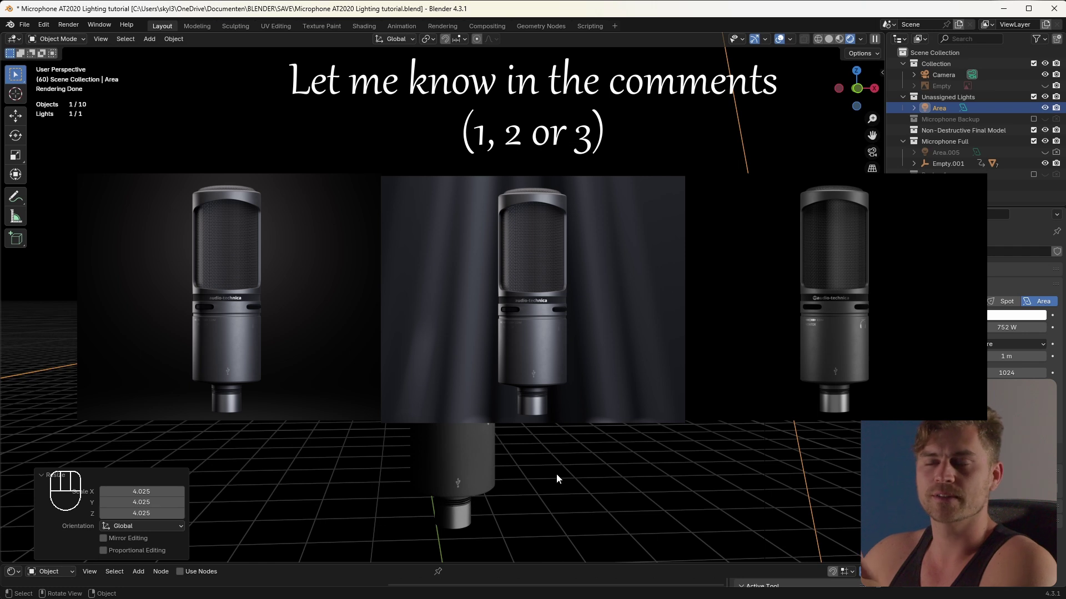
# Delete the existing Area light so only the world background lights the microphone
pyautogui.press('x')
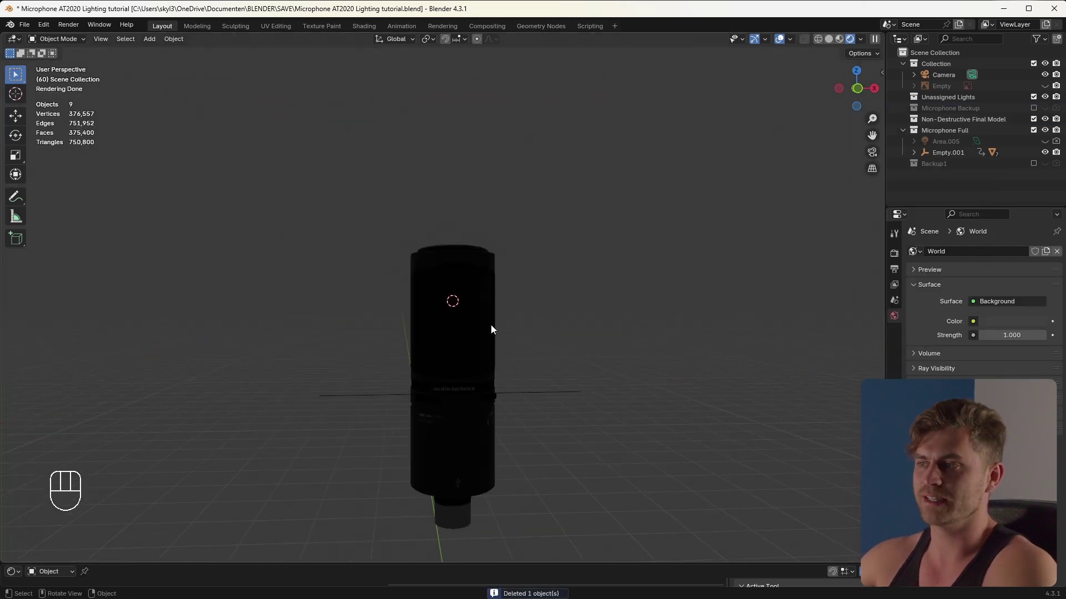
# Zero the World Background Strength and add a new Area light above the microphone
pyautogui.click(891, 321)
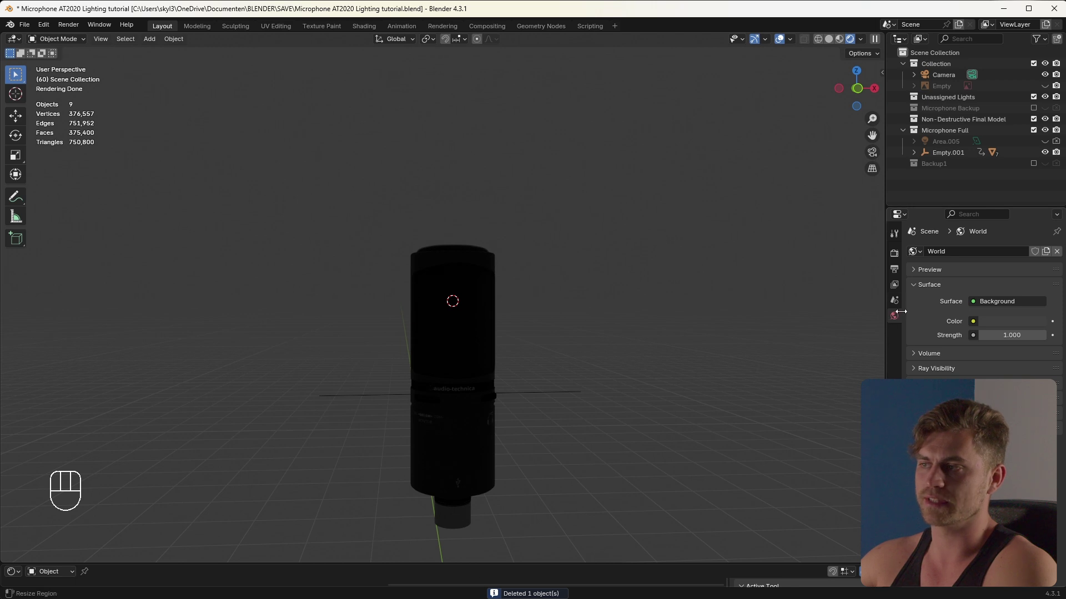
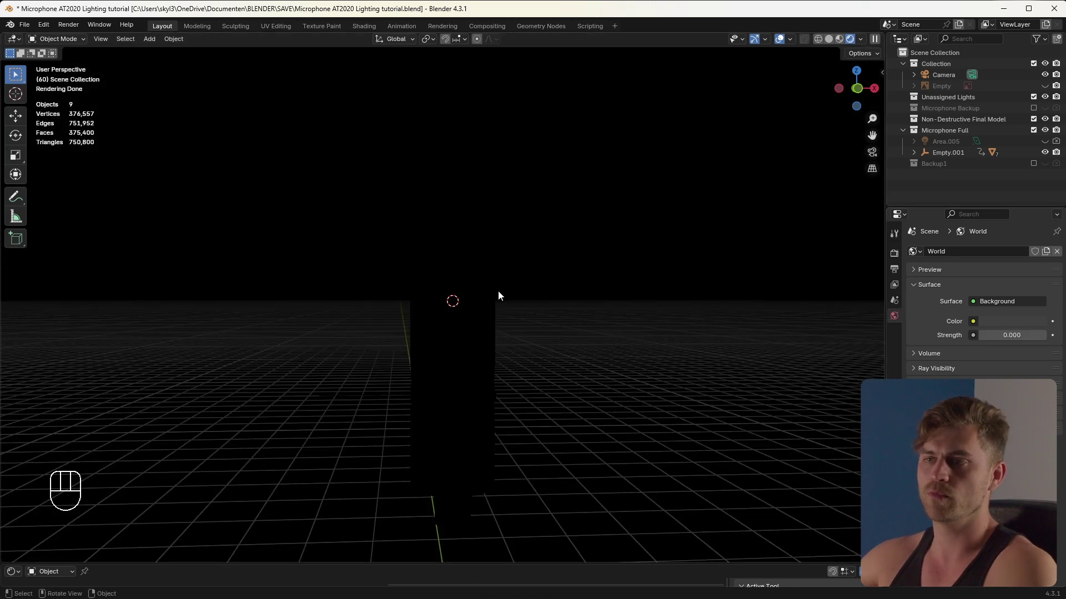
pyautogui.click(507, 325)
pyautogui.rightClick(507, 325)
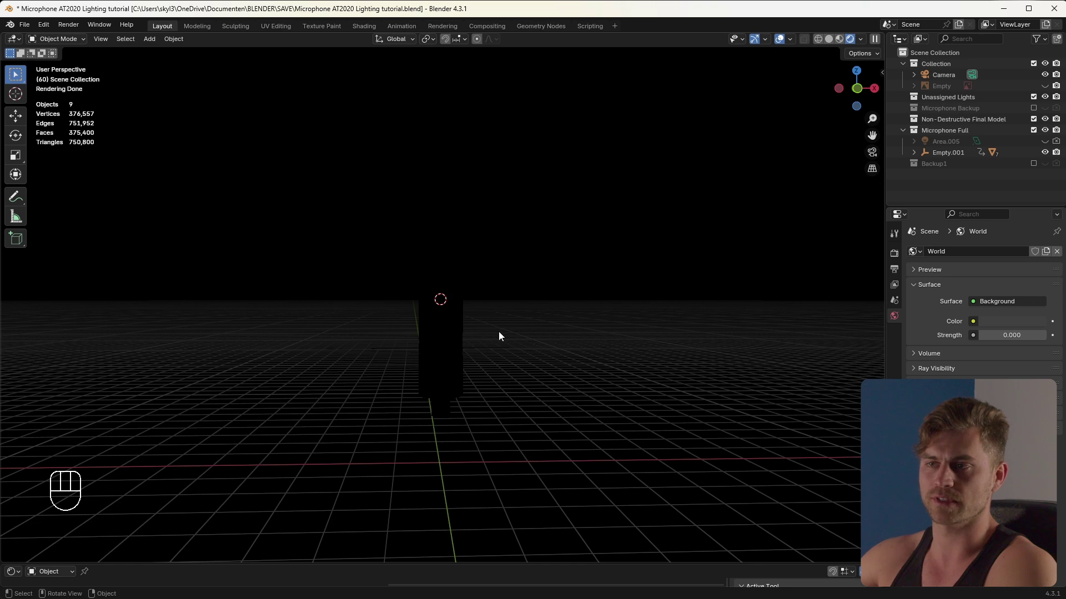
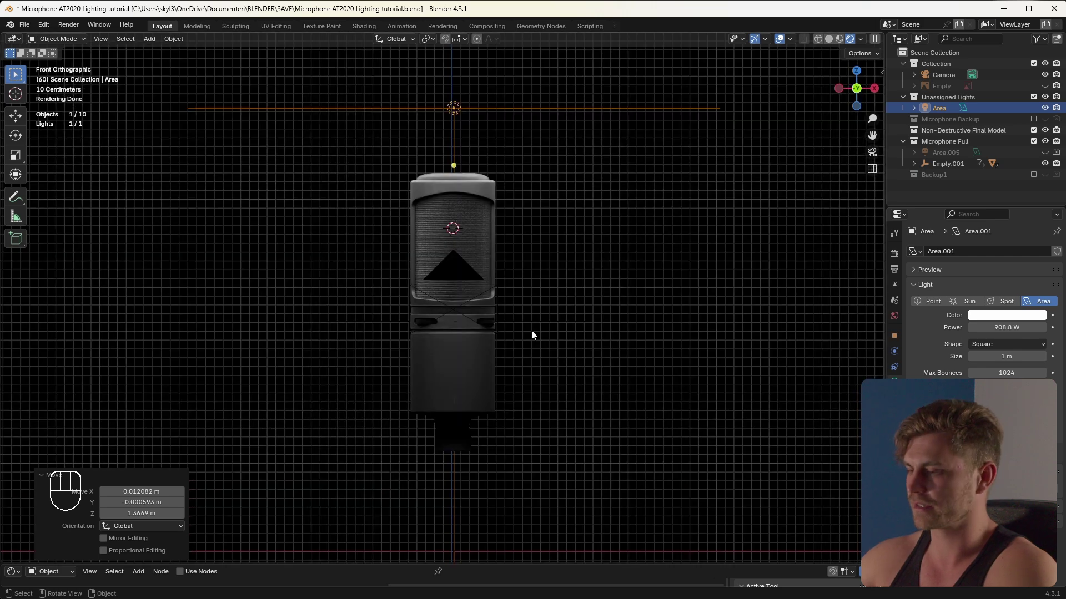
# Check the side-aimed area light on the microphone through the camera view
pyautogui.press('KP_0')
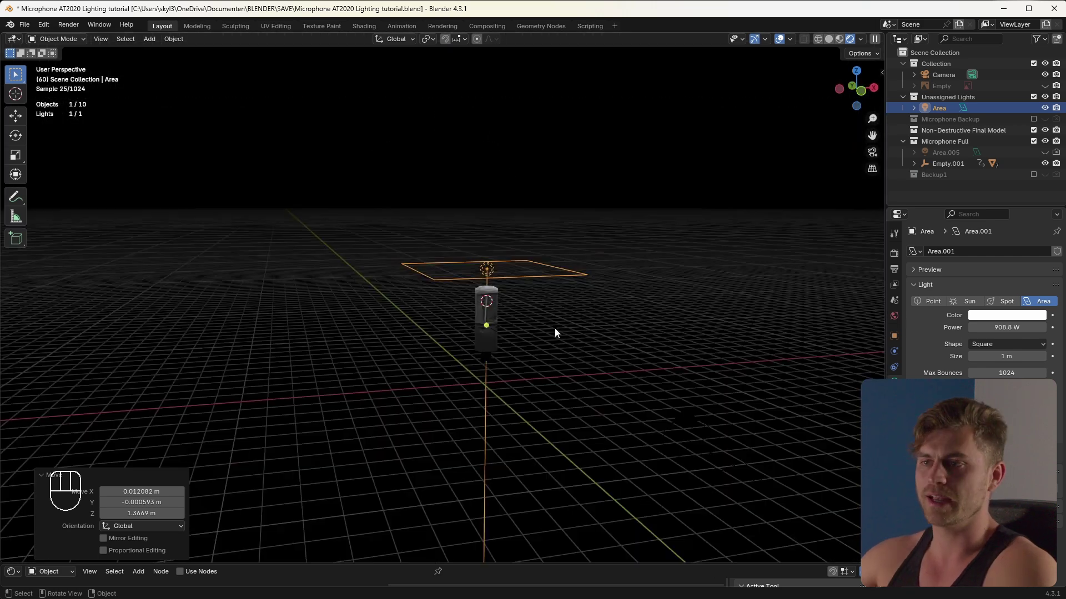
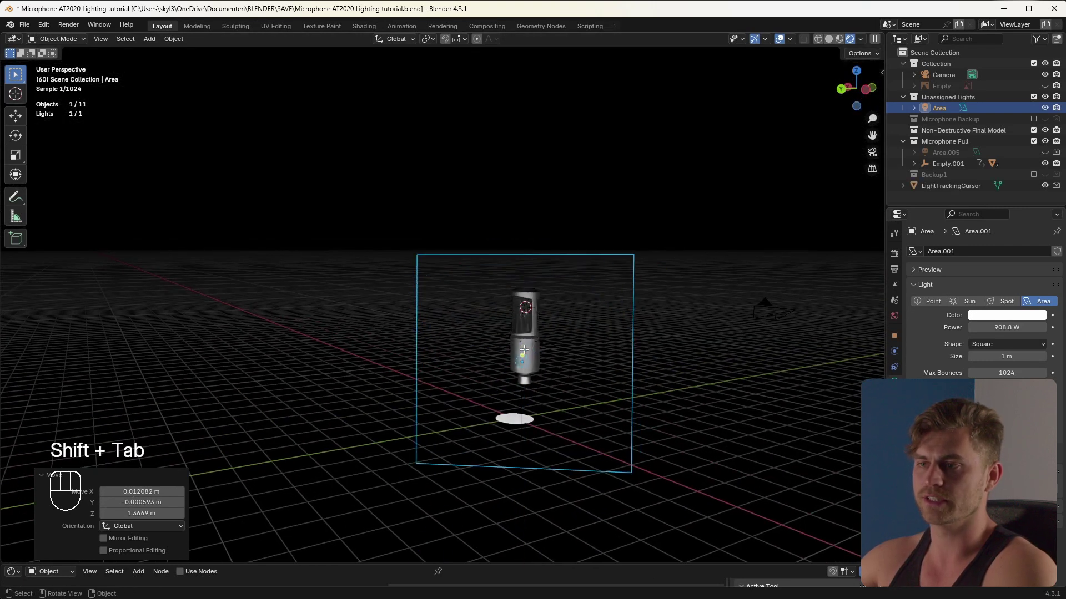
pyautogui.press('KP_0')
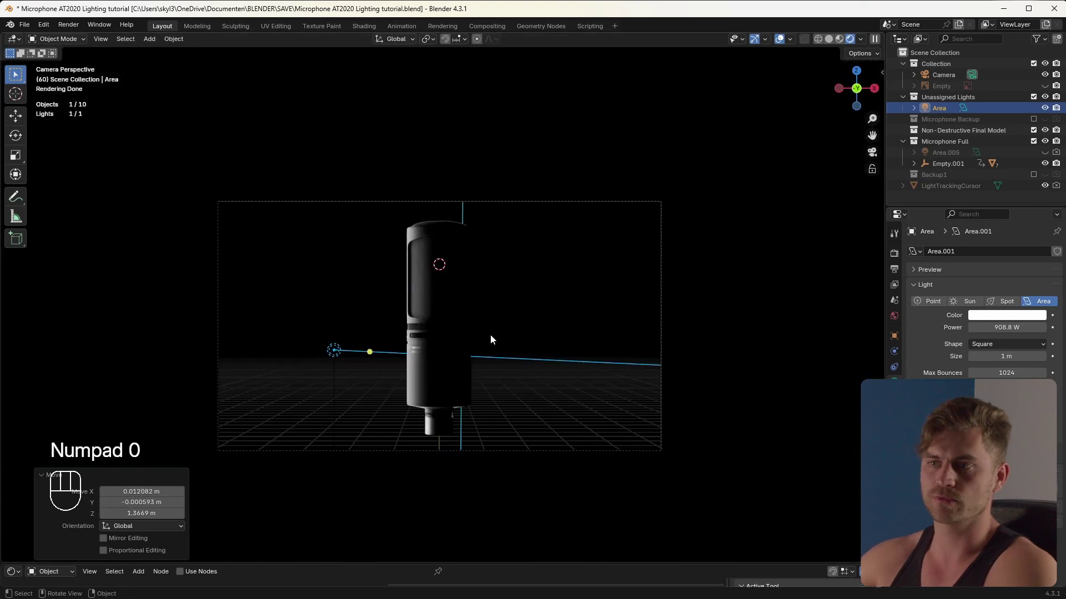
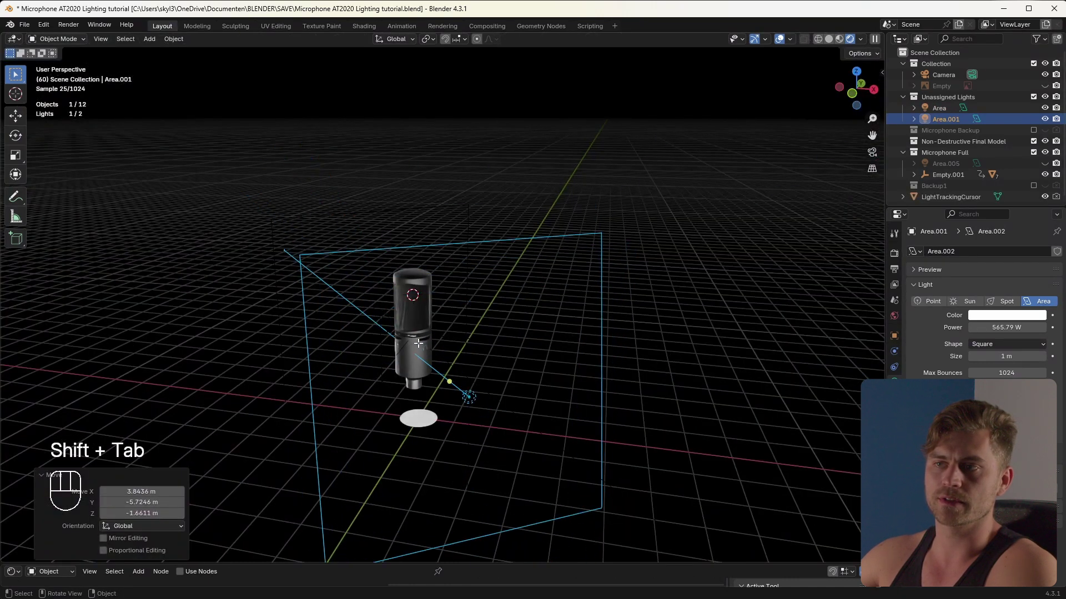
# Raise the second area light's Power to 927.5 W while viewing through the camera
pyautogui.press('KP_0')
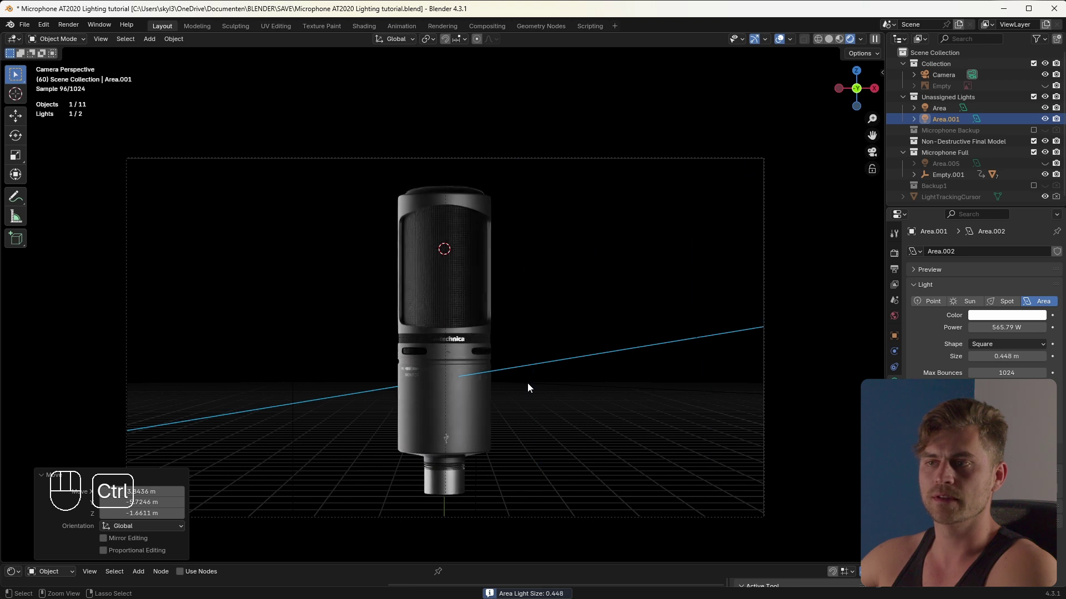
pyautogui.click(529, 402)
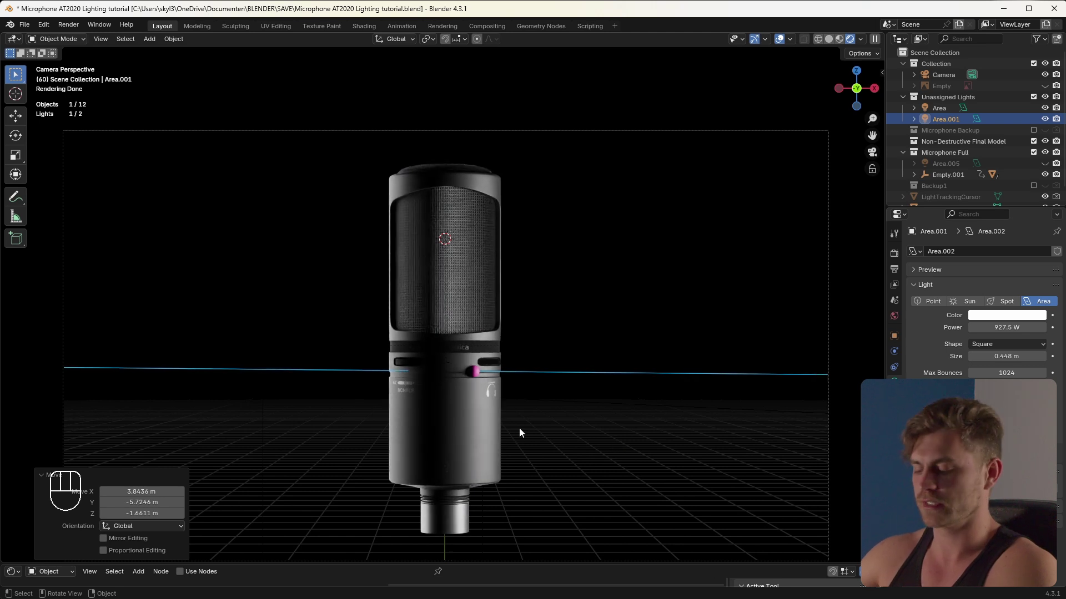
pyautogui.press('Left')
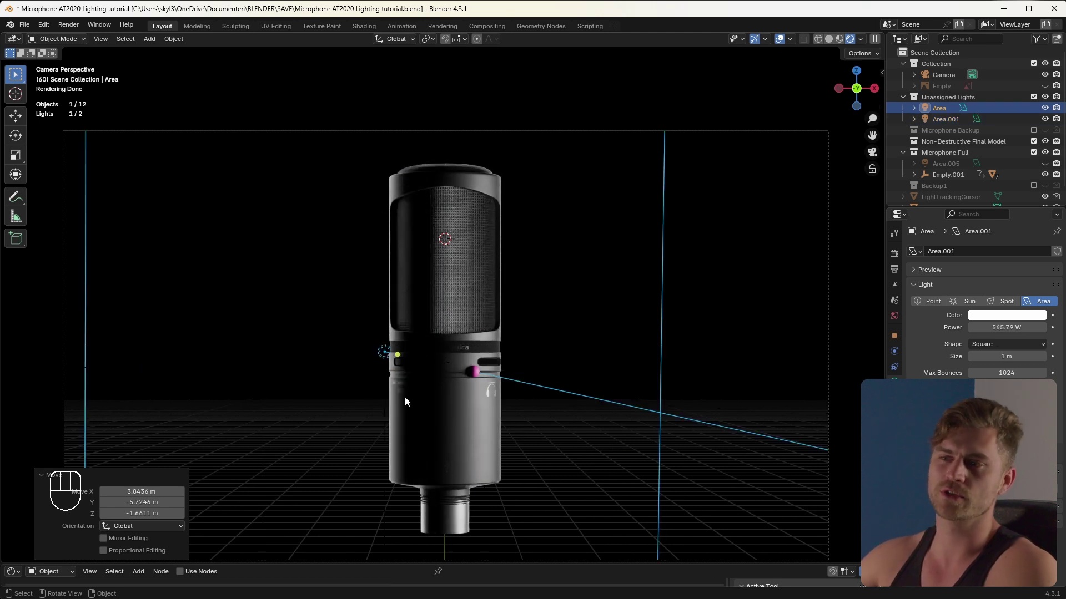
# Scale the first area light down to 0.376 m
pyautogui.click(550, 443)
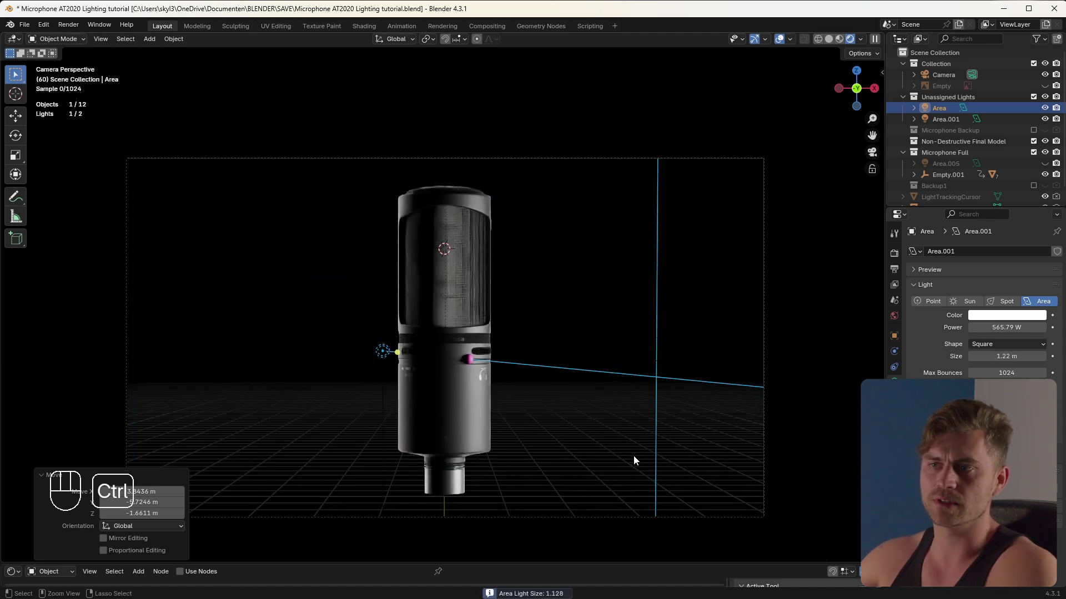
pyautogui.press('s')
pyautogui.press('z')
pyautogui.press('shift+Tab')
pyautogui.press('s')
pyautogui.press('a')
pyautogui.press('z')
pyautogui.click(708, 546)
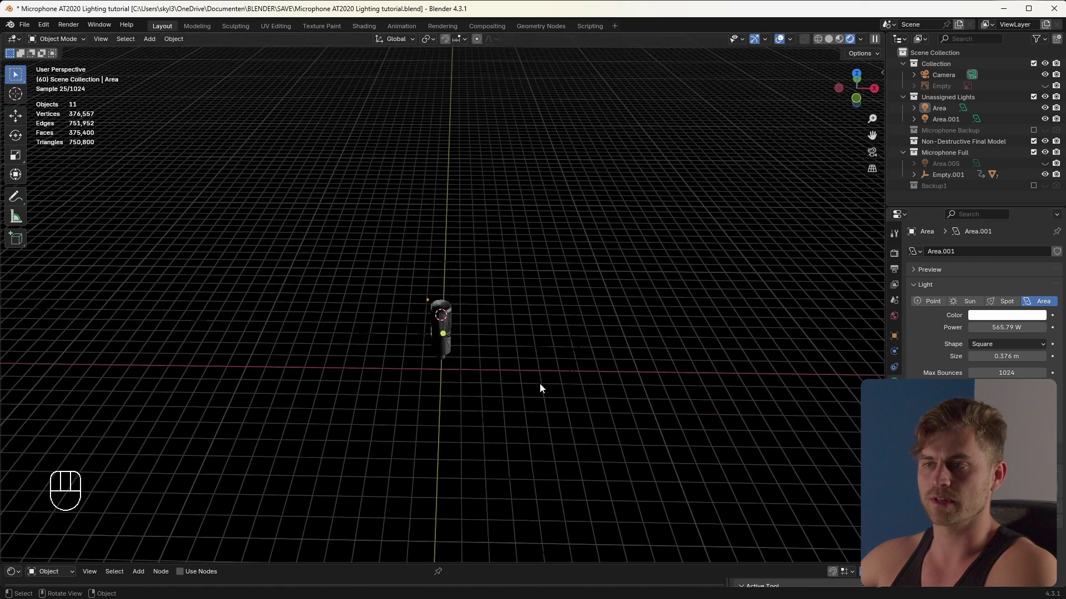
# Duplicate the second area light beside the microphone and enlarge it to 1.99 m
pyautogui.click(560, 356)
pyautogui.middleClick(509, 341)
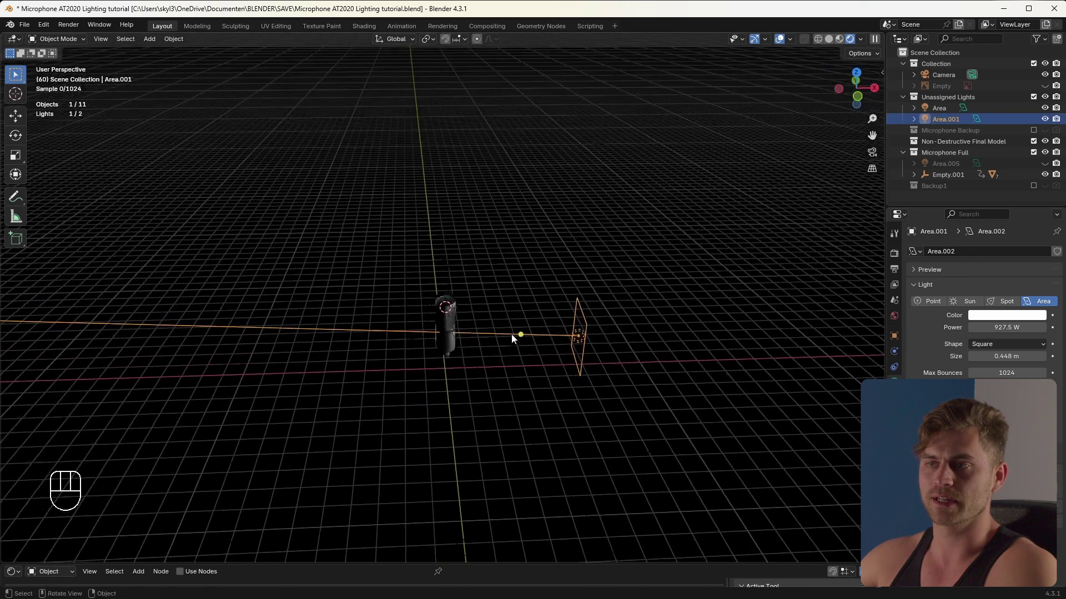
pyautogui.press('shift+d')
pyautogui.click(504, 342)
pyautogui.press('shift+Tab')
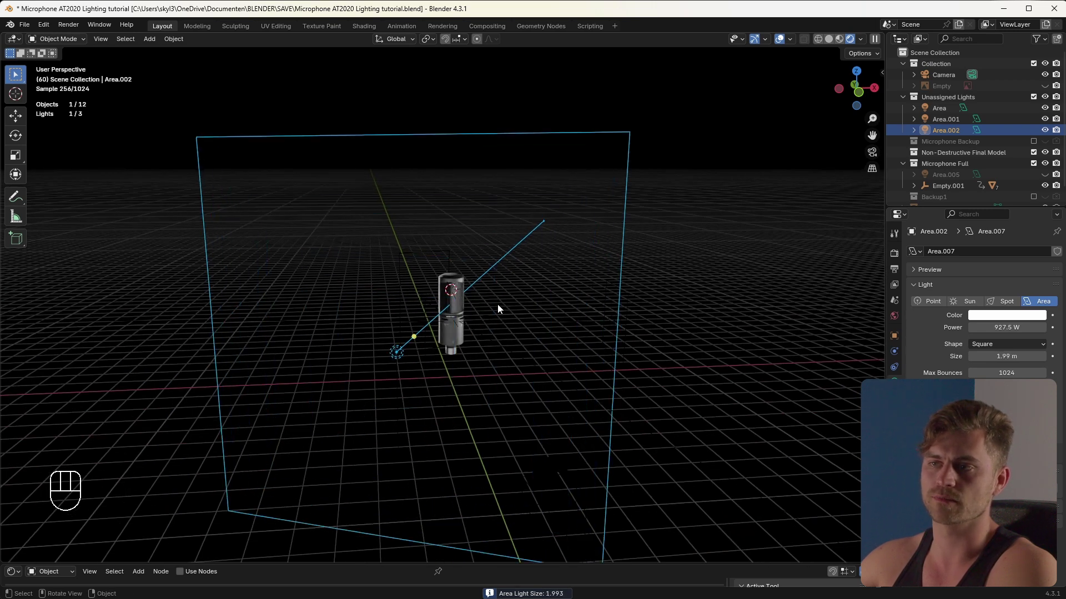
pyautogui.click(570, 249)
# Lower the new third light's Power to about 578 W, checking it through the camera
pyautogui.press('KP_0')
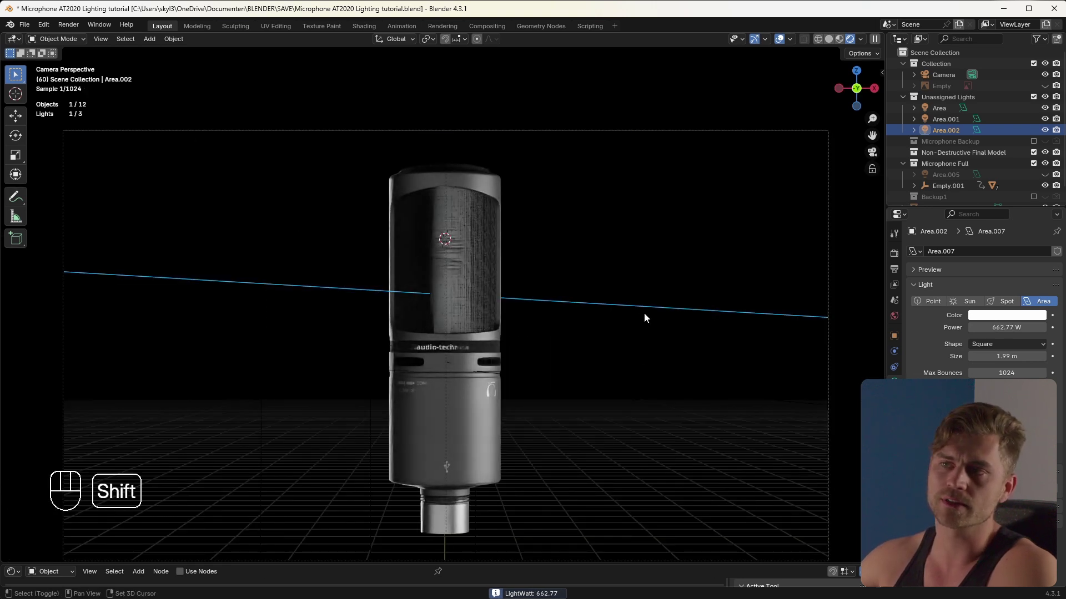
pyautogui.middleClick(505, 316)
pyautogui.press('shift+Tab')
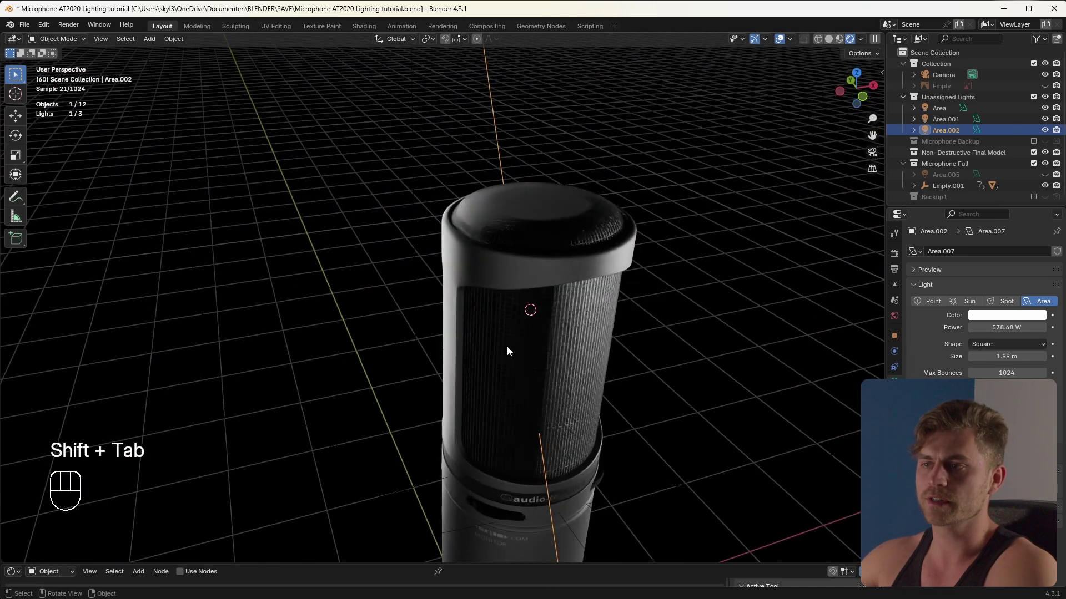
pyautogui.middleClick(576, 367)
pyautogui.middleClick(513, 354)
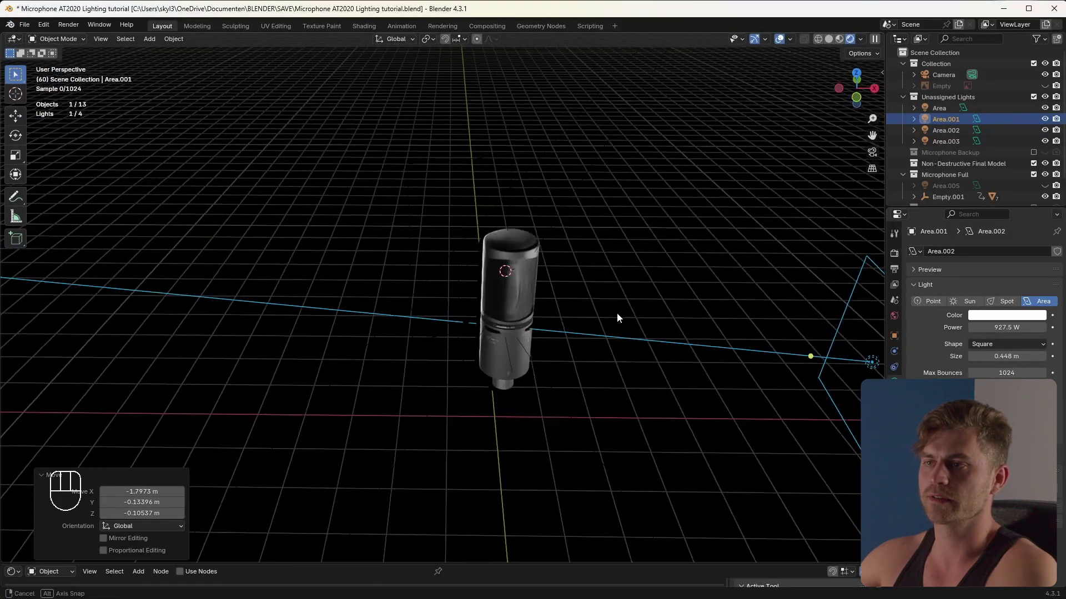
# Remove the surplus duplicated light, inspect the remaining three, and return to camera view
pyautogui.press('KP_0')
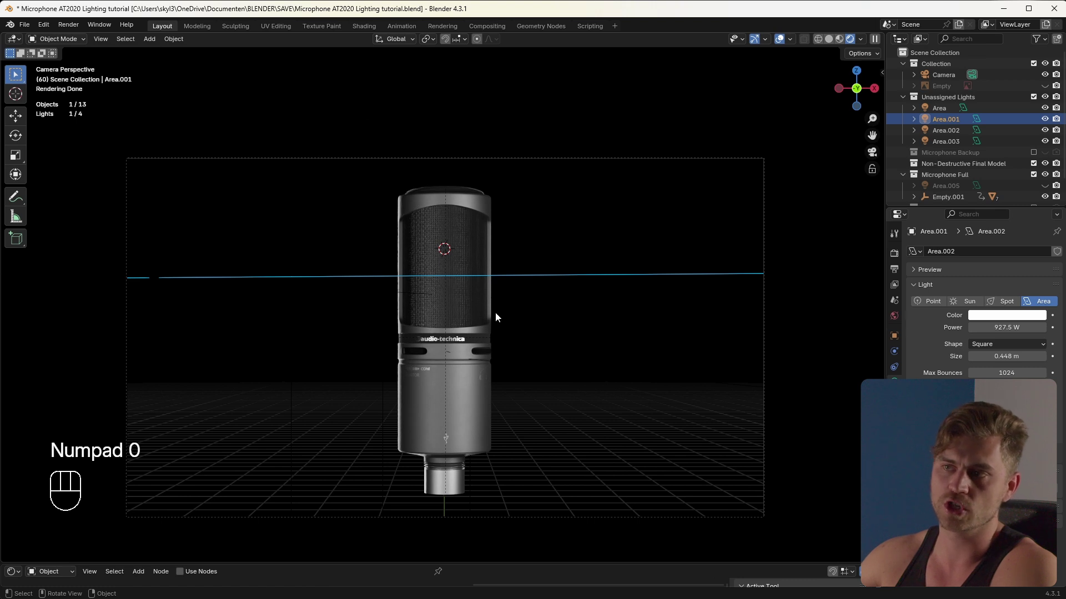
pyautogui.press('a')
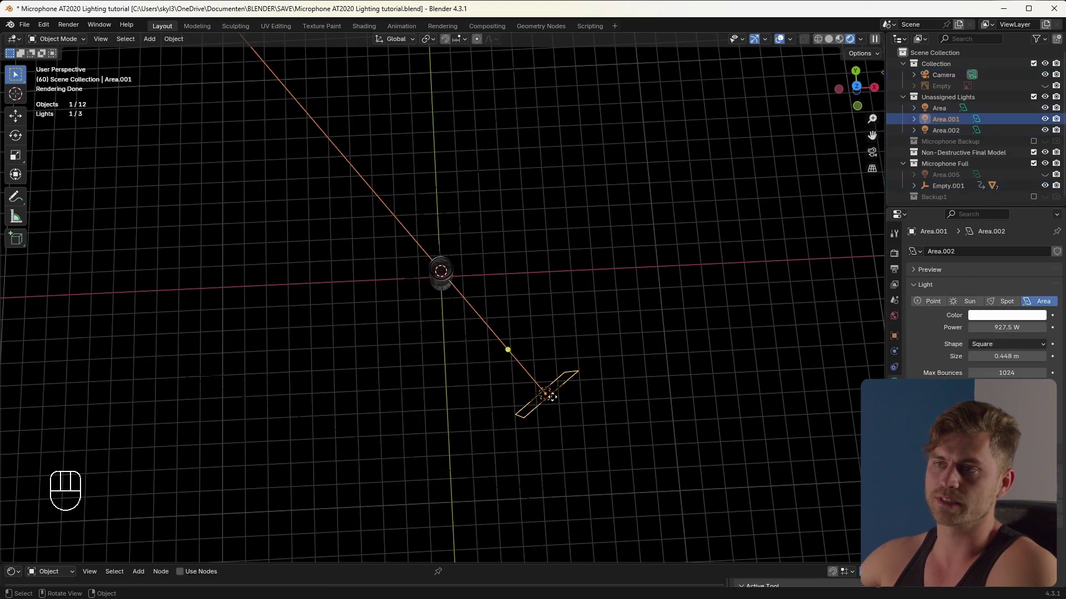
pyautogui.click(410, 208)
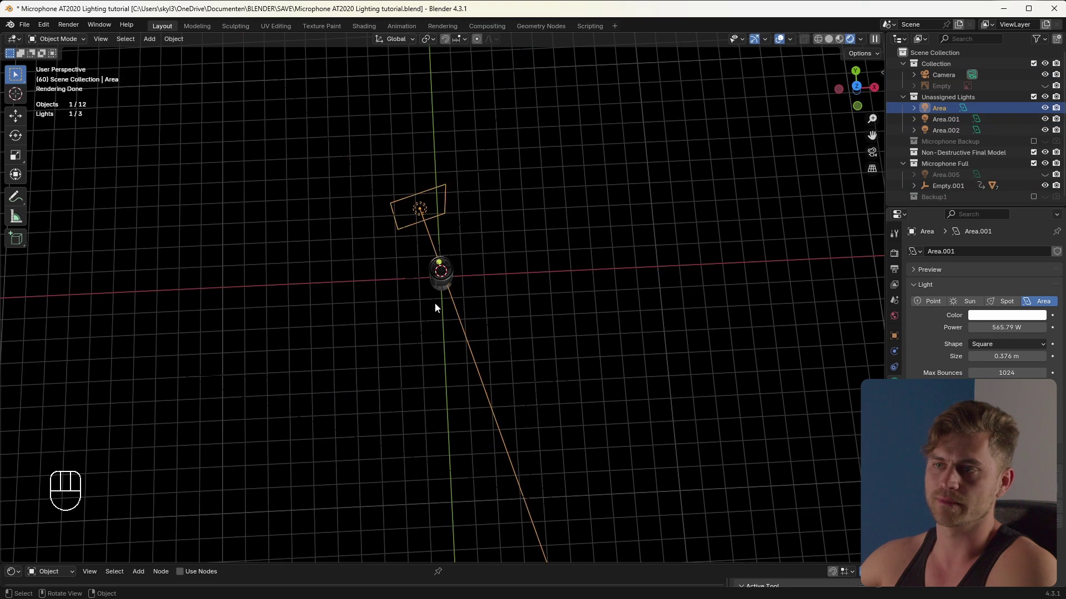
pyautogui.click(424, 438)
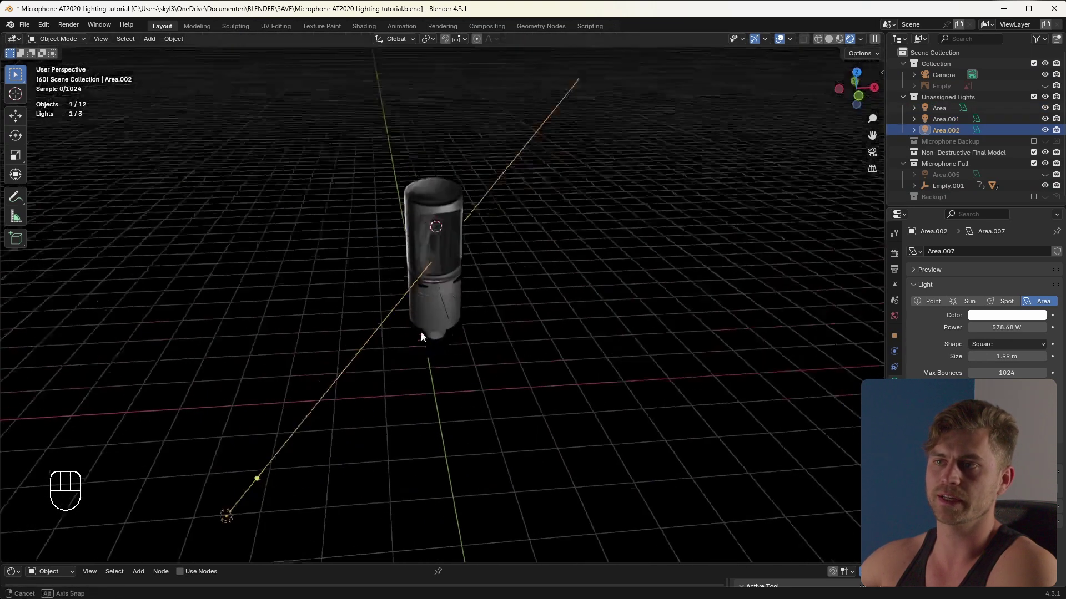
pyautogui.press('KP_0')
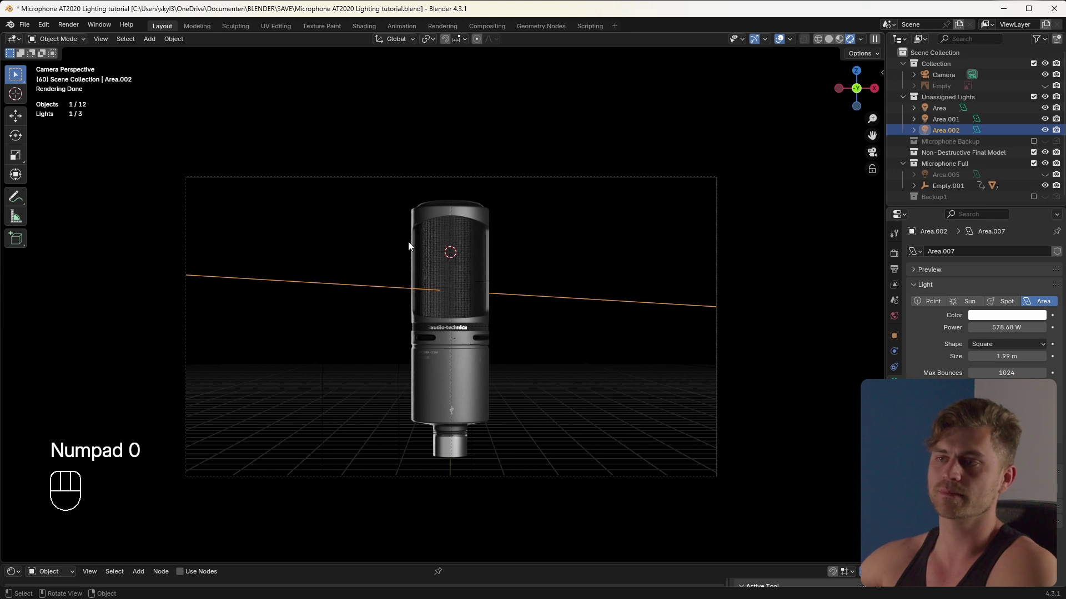
# Try stretching the first area light along its local X width, then undo it
pyautogui.click(390, 320)
pyautogui.press('a')
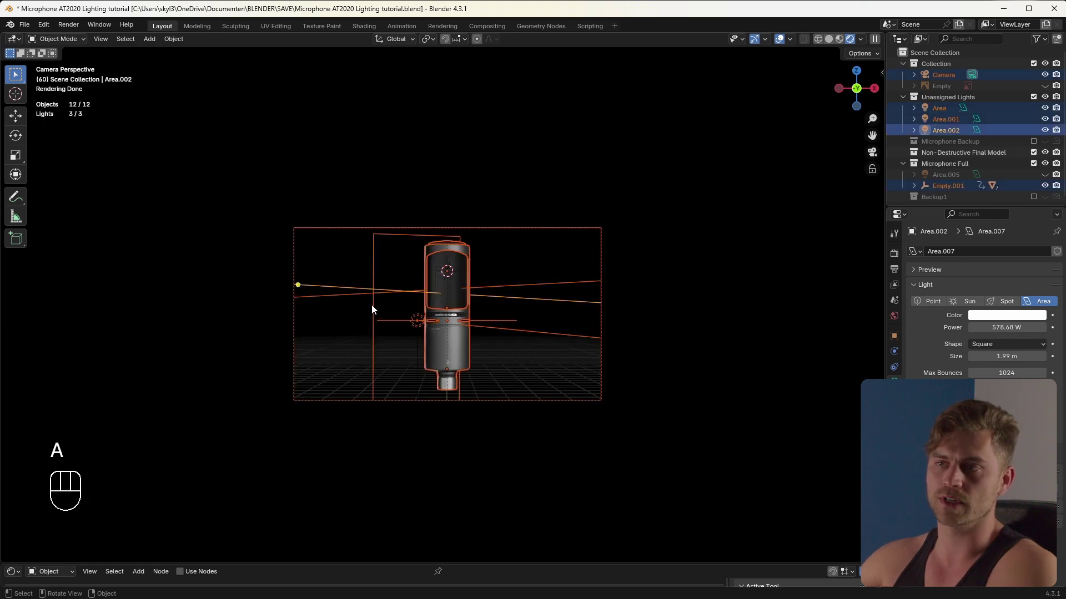
pyautogui.press('s')
pyautogui.press('z')
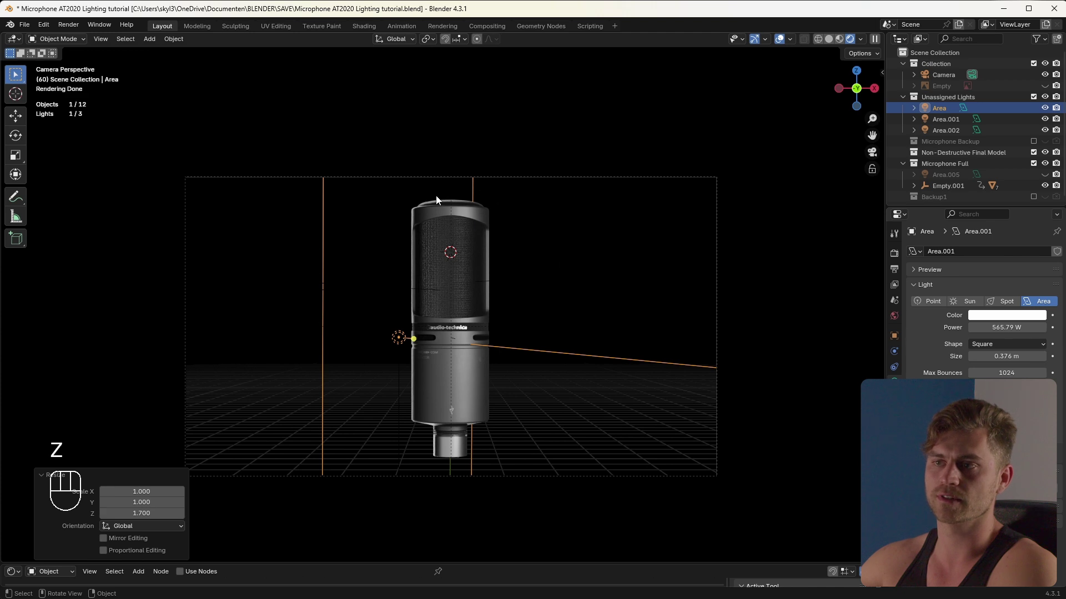
pyautogui.press('s')
pyautogui.press('x')
pyautogui.press('x')
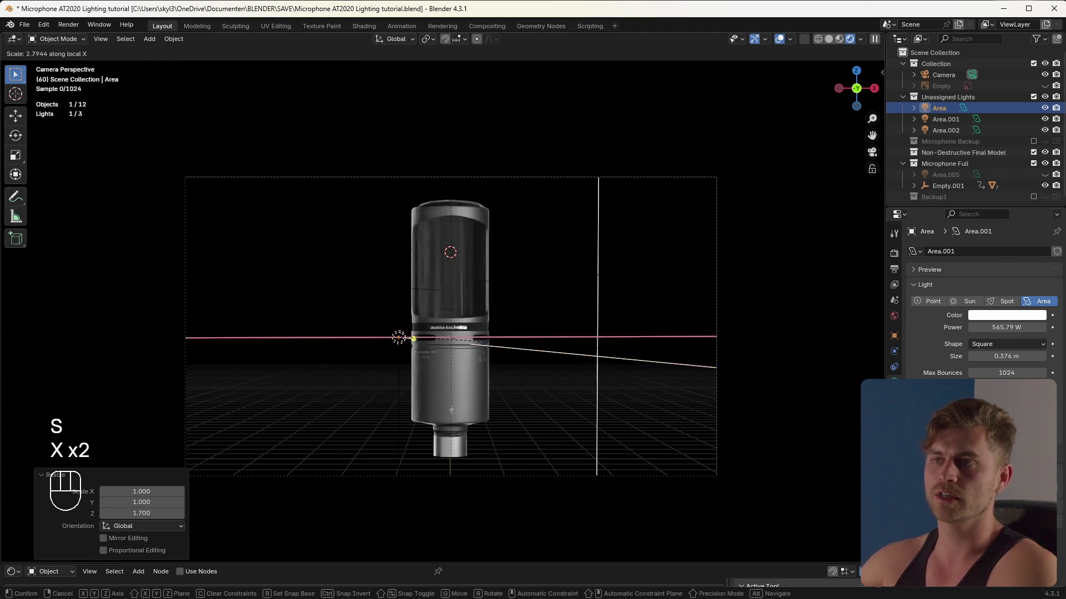
pyautogui.click(855, 350)
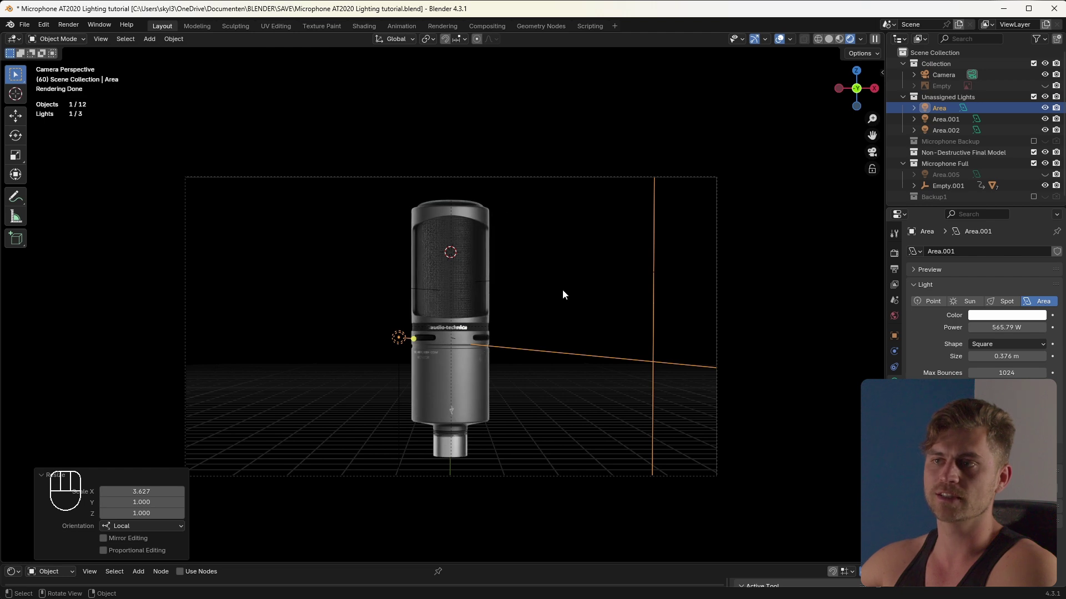
pyautogui.press('ctrl+z')
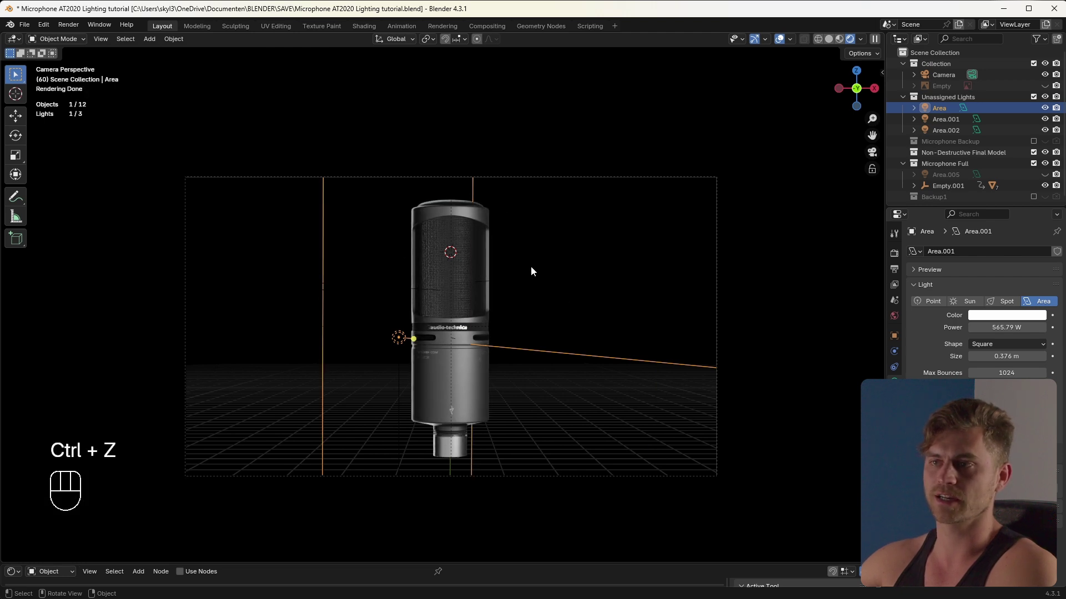
# Save the three-light microphone setup to the tutorial file
pyautogui.click(529, 272)
pyautogui.press('ctrl+s')
pyautogui.middleClick(521, 315)
# Preview the rendered view without overlays, then restore the viewport overlays
pyautogui.press('shift+a')
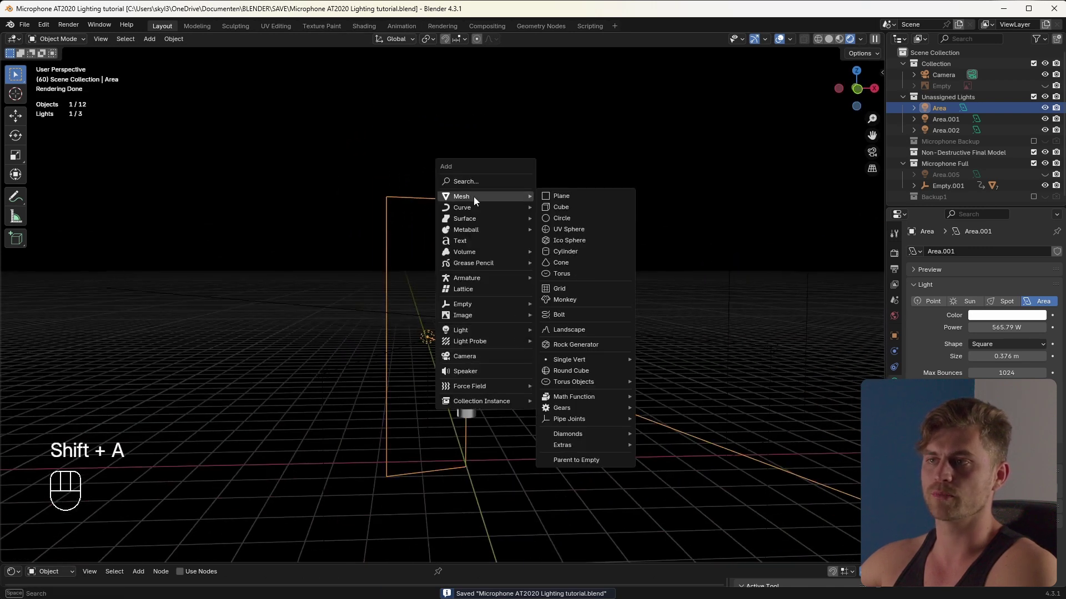
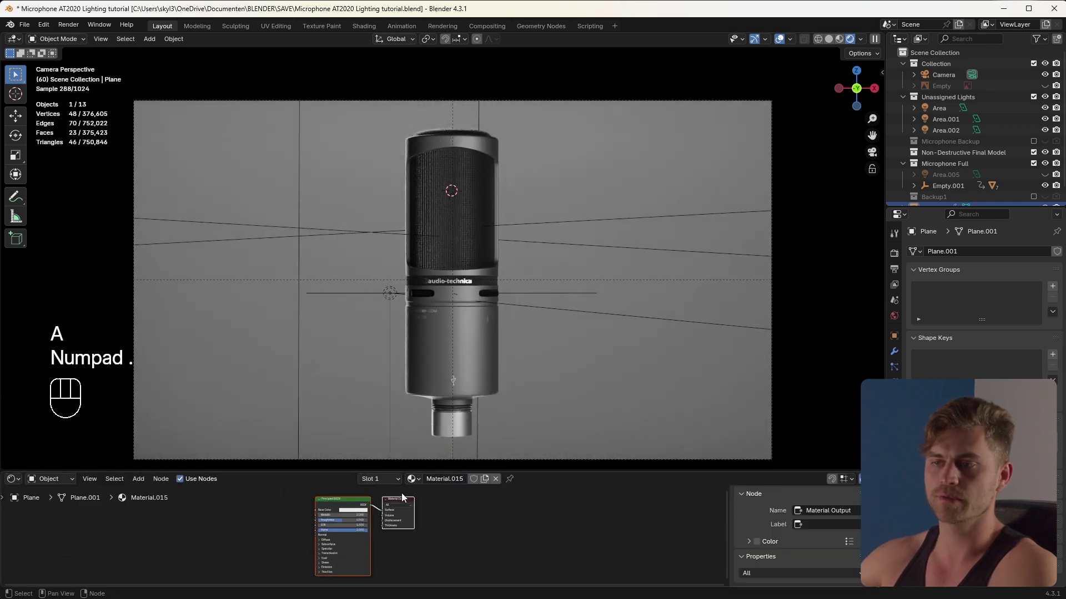
pyautogui.click(367, 505)
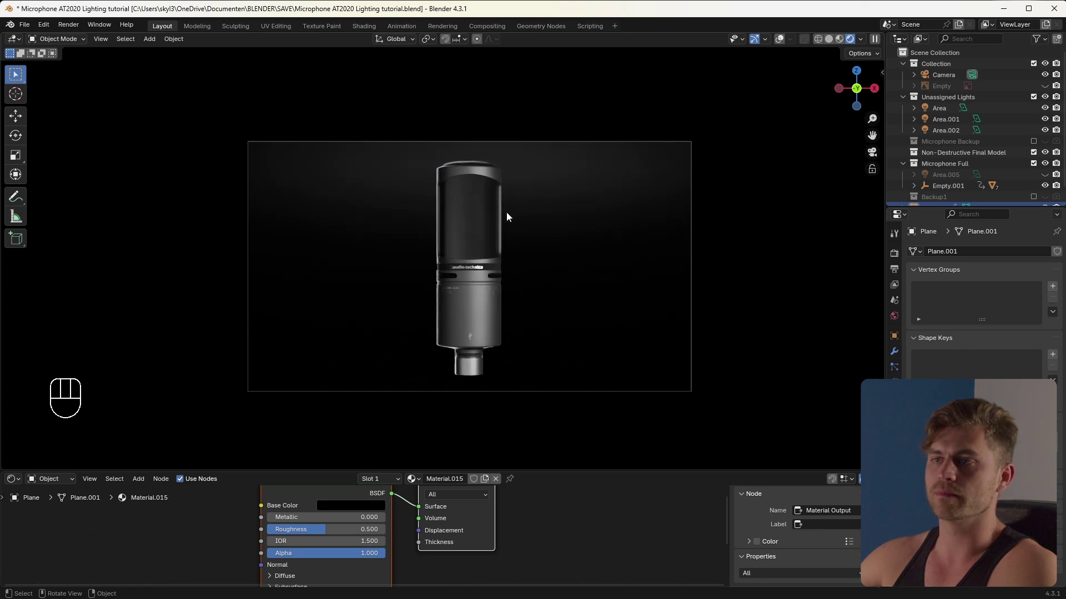
pyautogui.click(783, 46)
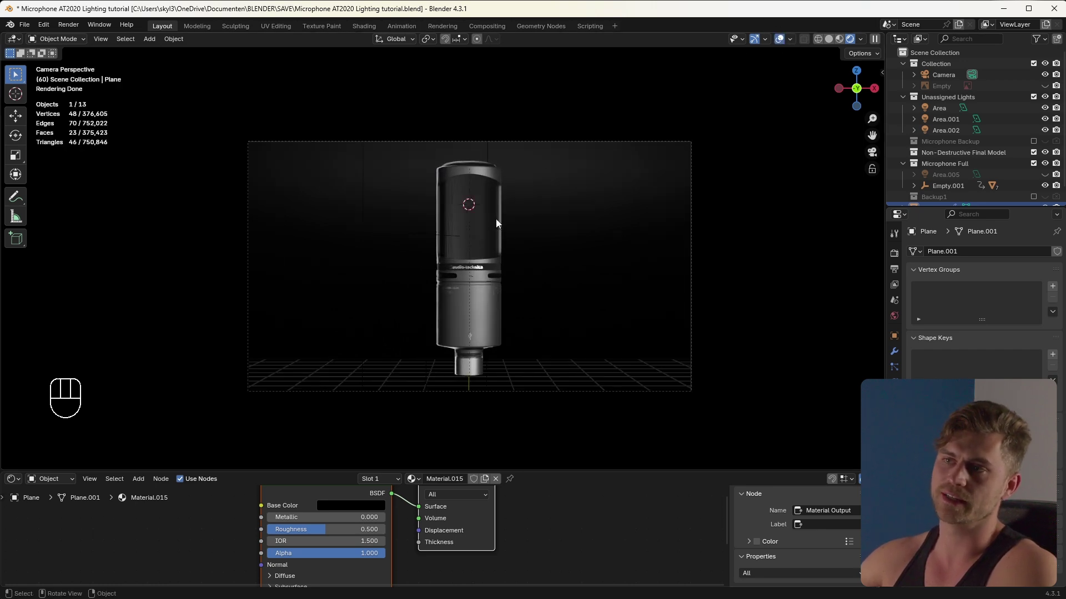
# Orbit out of camera view and select Area and Area.001 together
pyautogui.moveTo(505, 211); pyautogui.dragTo(508, 233)
pyautogui.middleClick(508, 269)
pyautogui.click(578, 376)
pyautogui.click(634, 366)
# Add Area.002 to the selection and move the three lights into a new Lightlinking collection
pyautogui.click(644, 330)
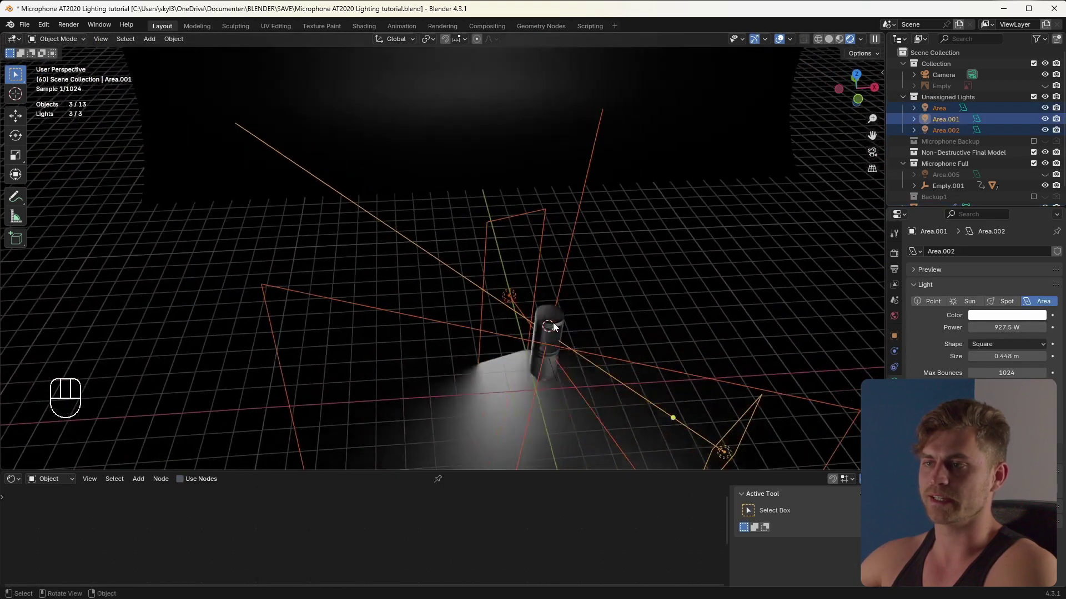
pyautogui.click(567, 318)
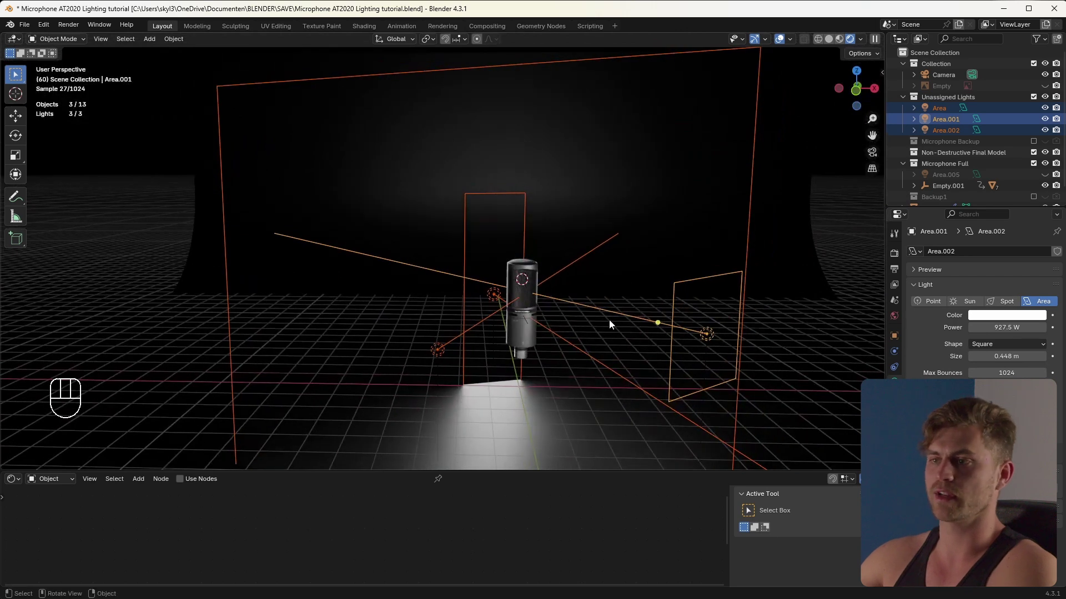
pyautogui.press('m')
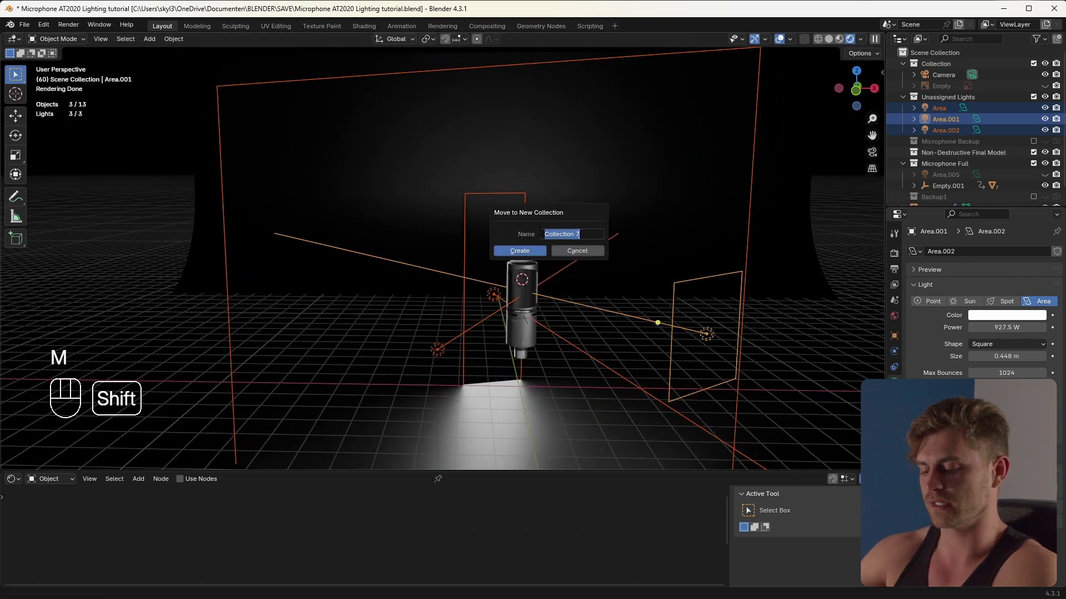
pyautogui.press('Return')
pyautogui.moveTo(610, 314); pyautogui.dragTo(562, 297)
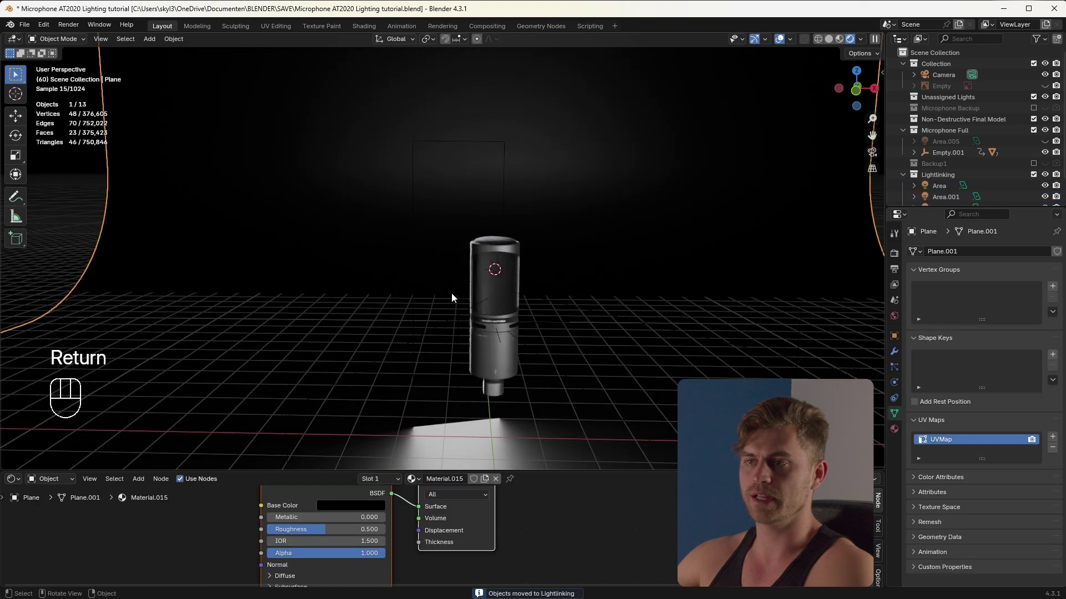
# In Lumio's Light Linking panel, link the lights to the Microphone Full collection
pyautogui.click(460, 299)
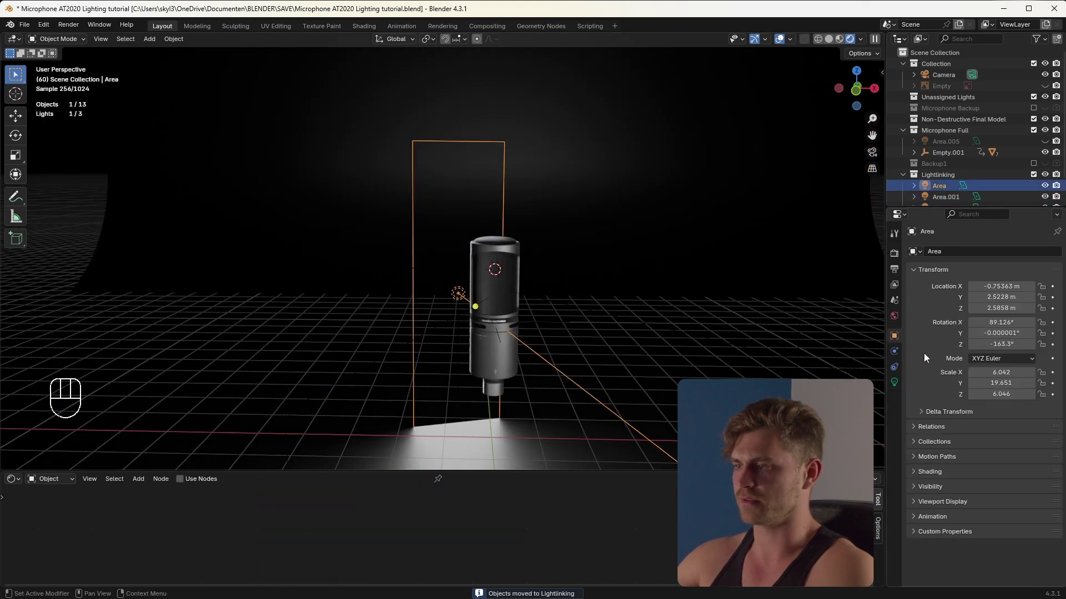
pyautogui.click(916, 476)
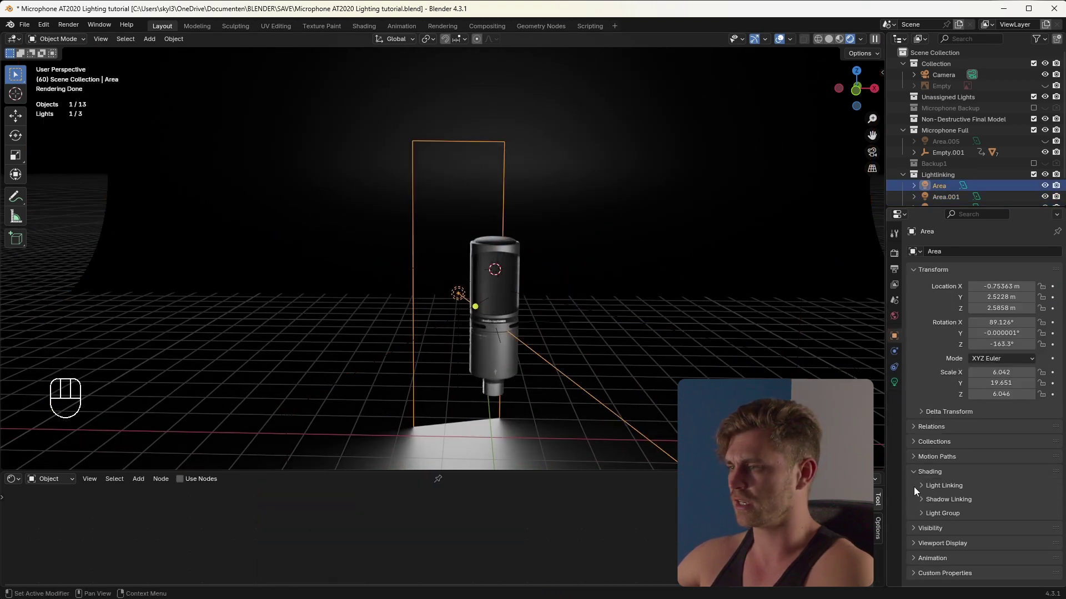
pyautogui.click(921, 490)
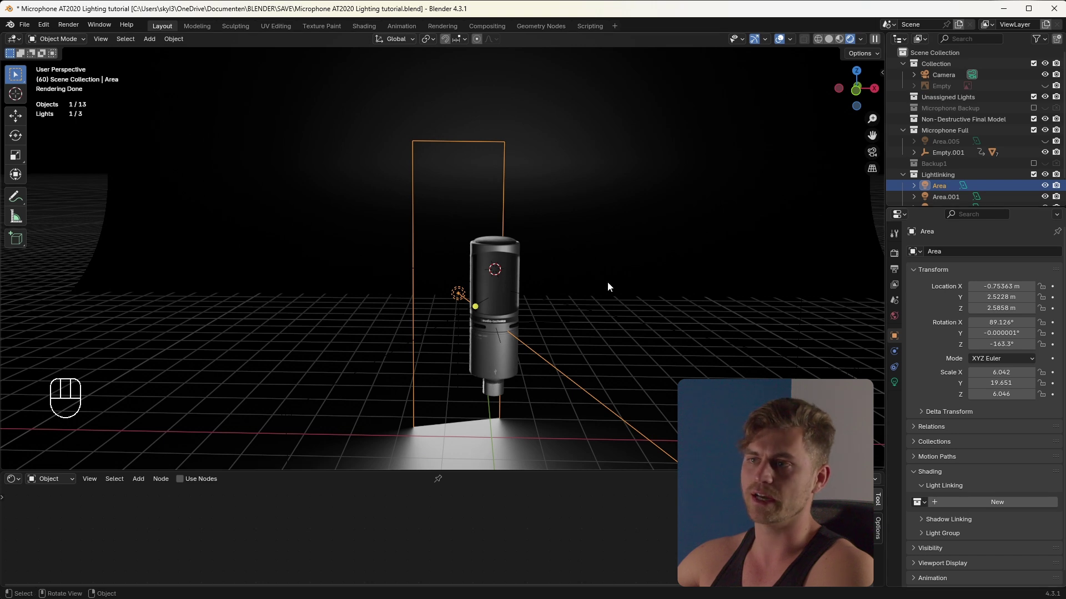
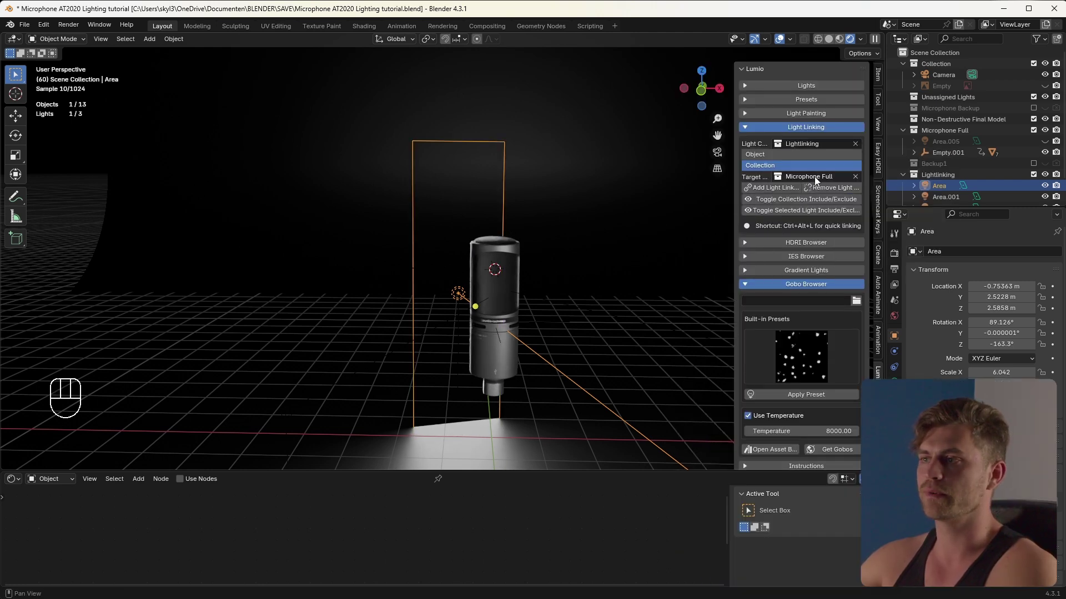
pyautogui.click(780, 188)
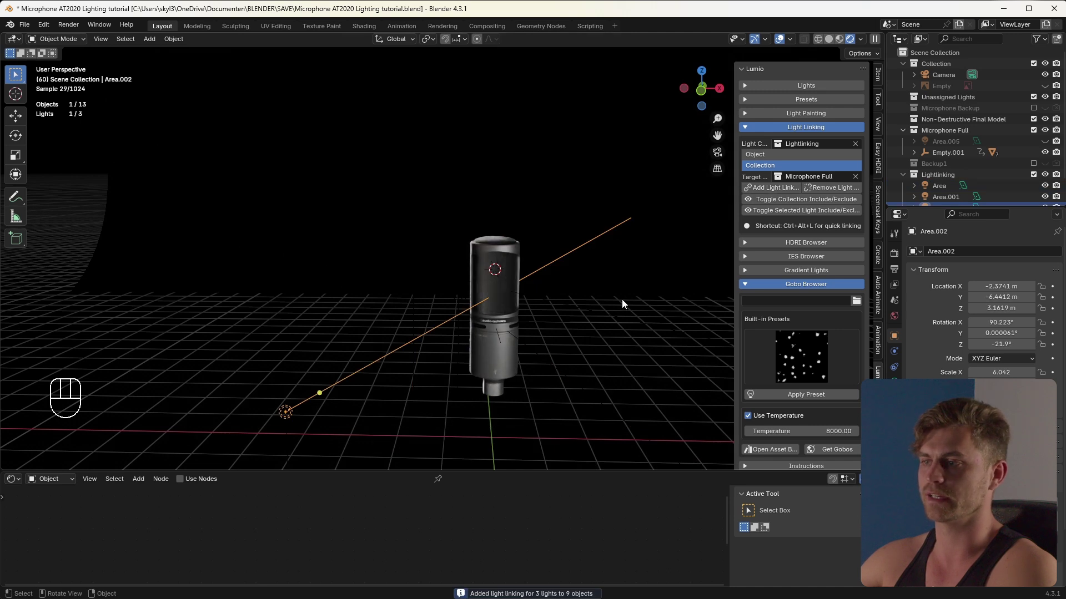
pyautogui.click(785, 129)
pyautogui.press('n')
pyautogui.middleClick(527, 287)
pyautogui.click(429, 199)
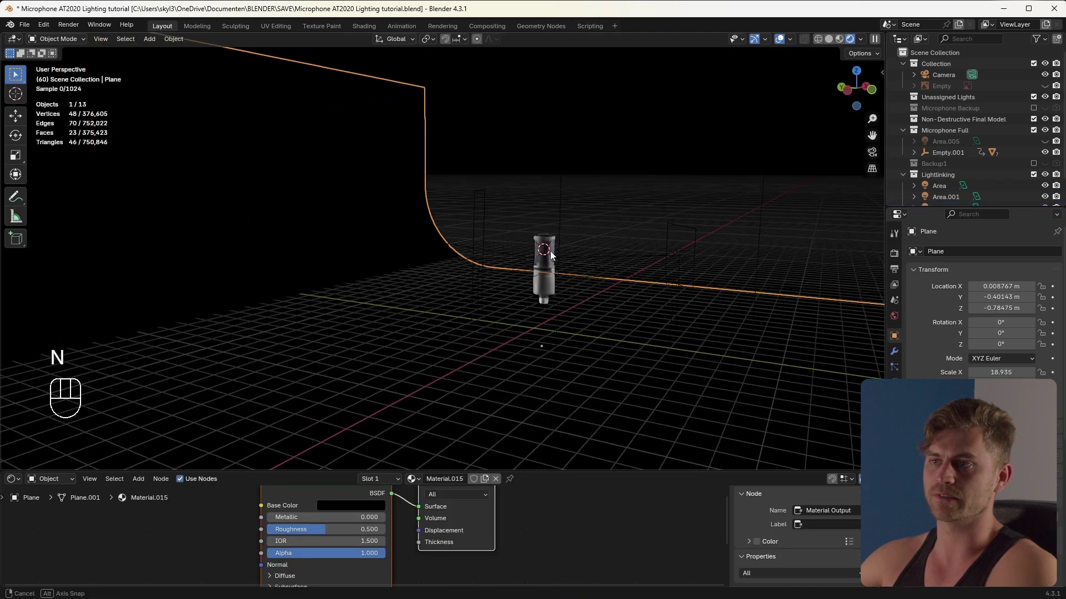
# Add a new Area light and position it behind the microphone through the camera view
pyautogui.press('shift+a')
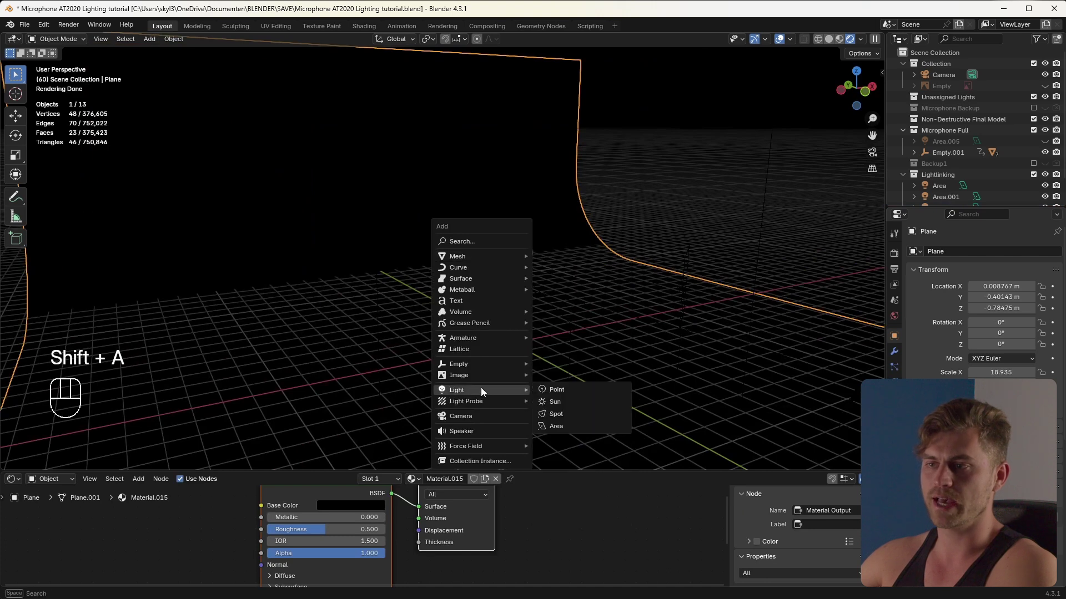
pyautogui.moveTo(483, 308); pyautogui.dragTo(545, 316)
pyautogui.press('g')
pyautogui.press('shift+Tab')
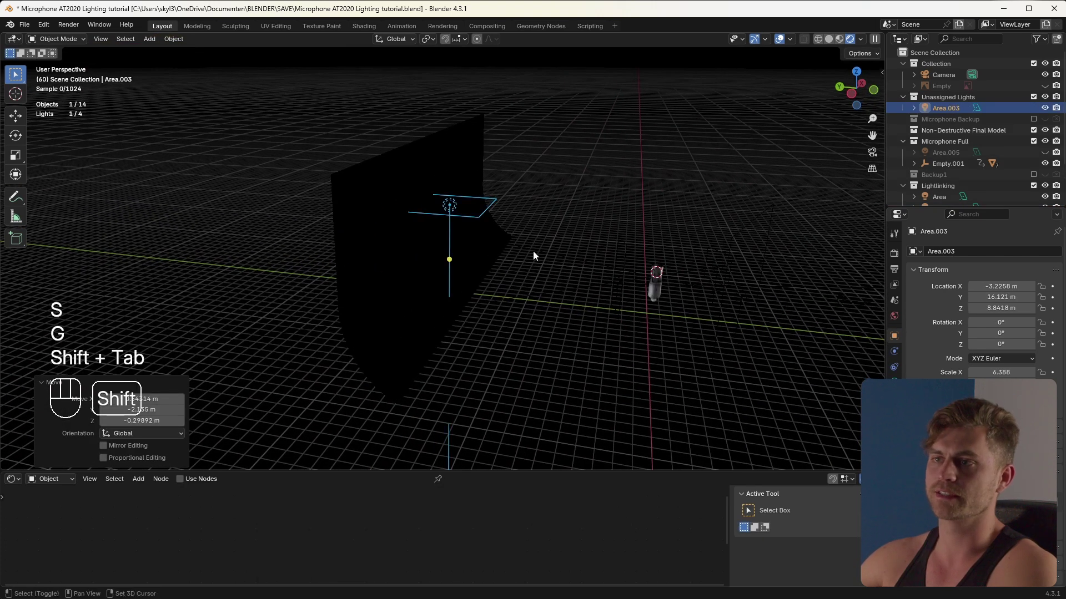
pyautogui.press('KP_0')
pyautogui.press('g')
pyautogui.click(699, 254)
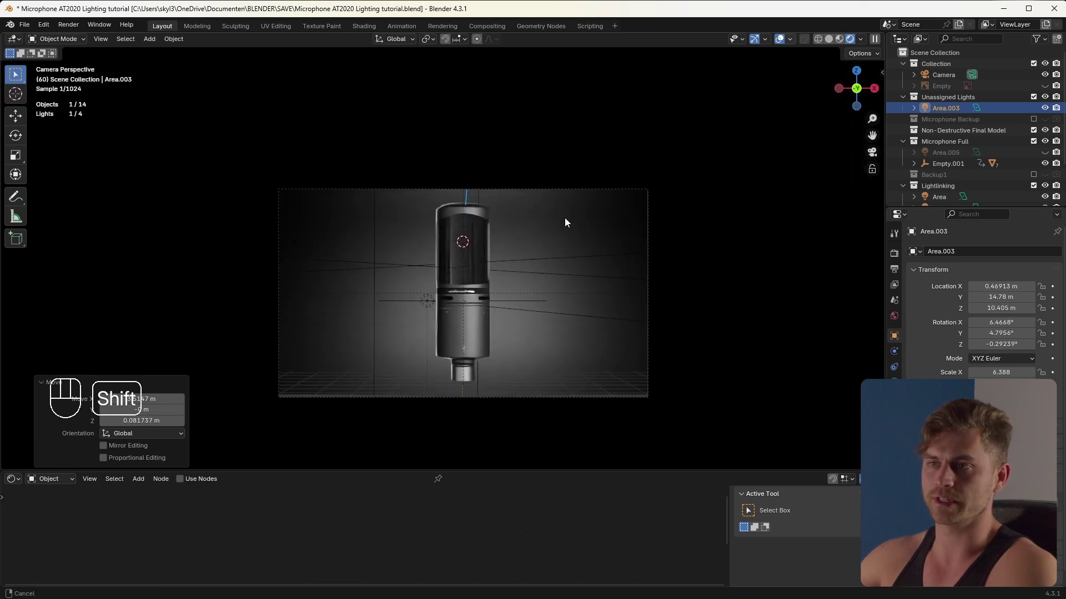
# Tilt the new light, slide it along X and rotate it about X to glow on the backdrop
pyautogui.press('r')
pyautogui.click(625, 238)
pyautogui.middleClick(562, 207)
pyautogui.press('r')
pyautogui.press('KP_0')
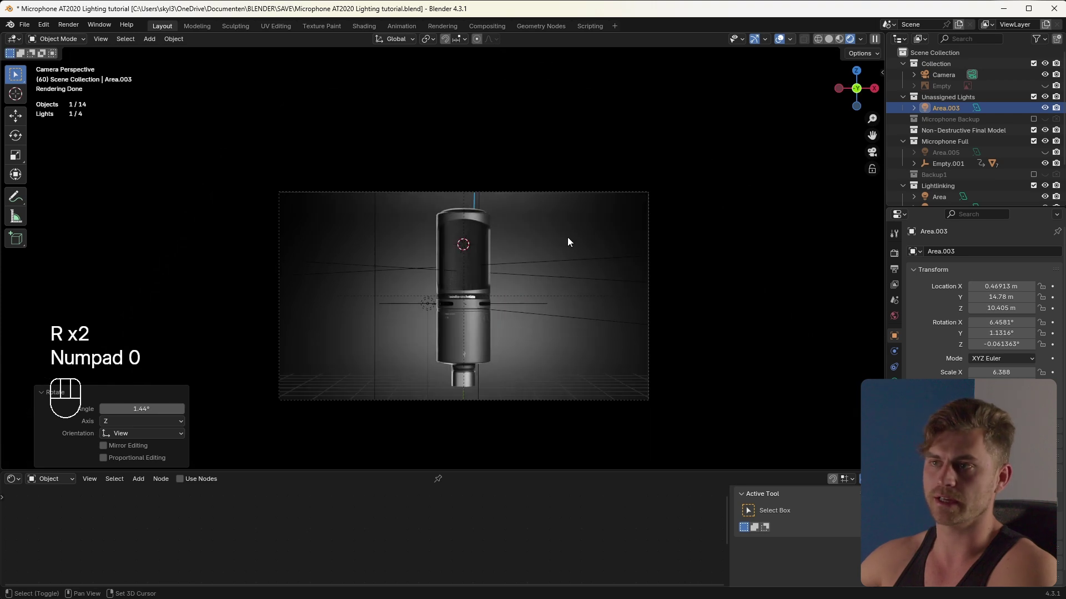
pyautogui.press('g')
pyautogui.press('x')
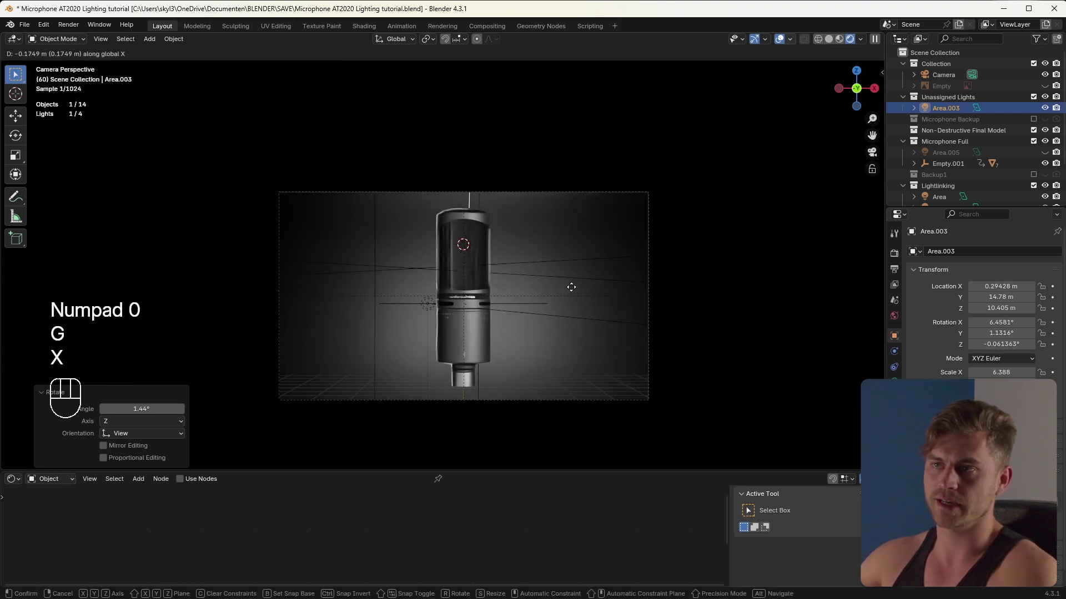
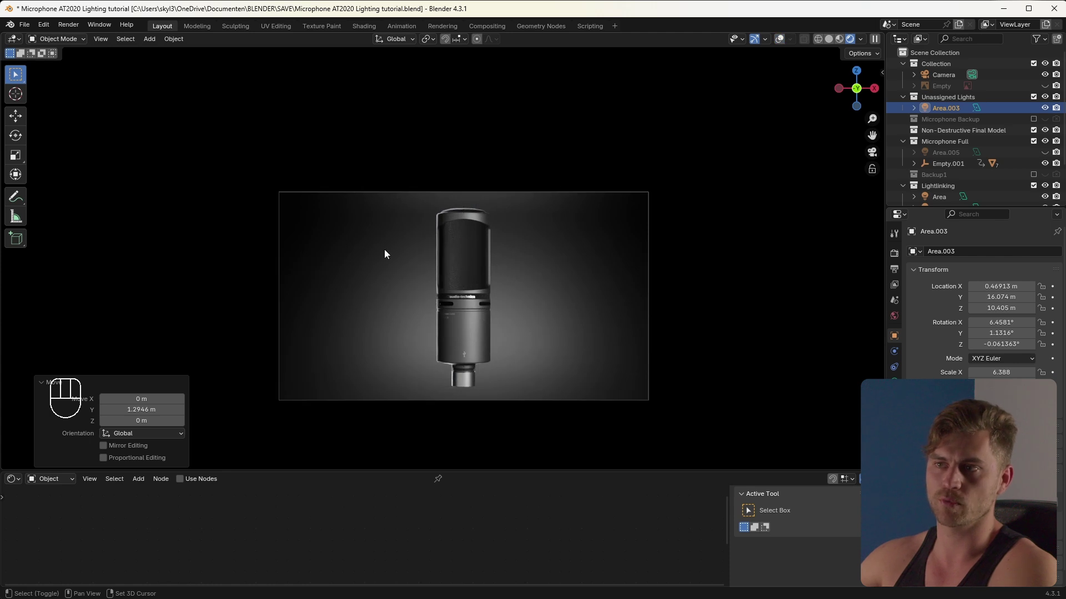
pyautogui.press('r')
pyautogui.press('x')
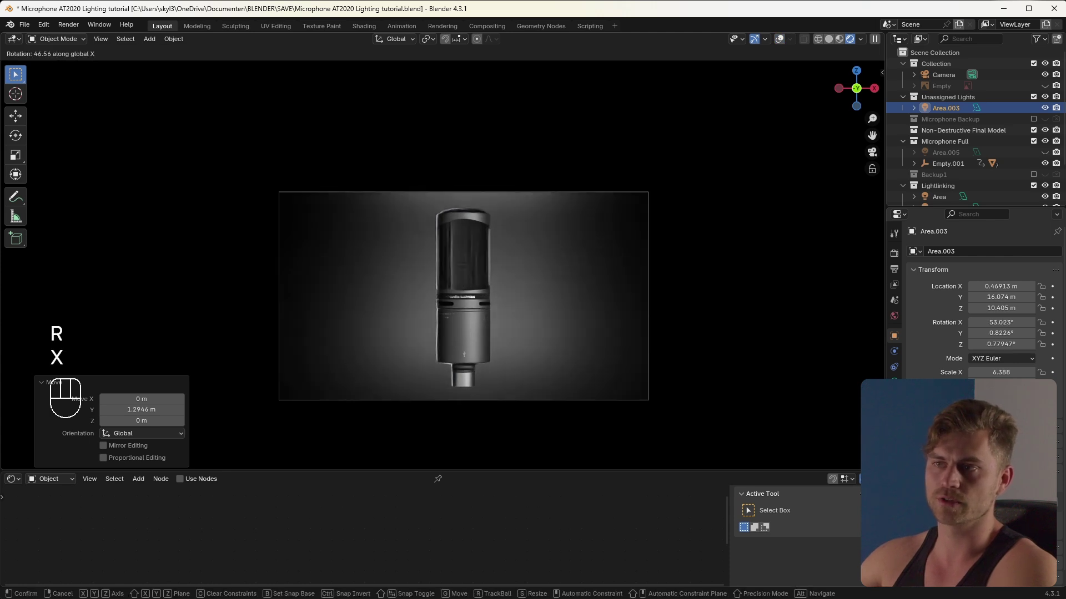
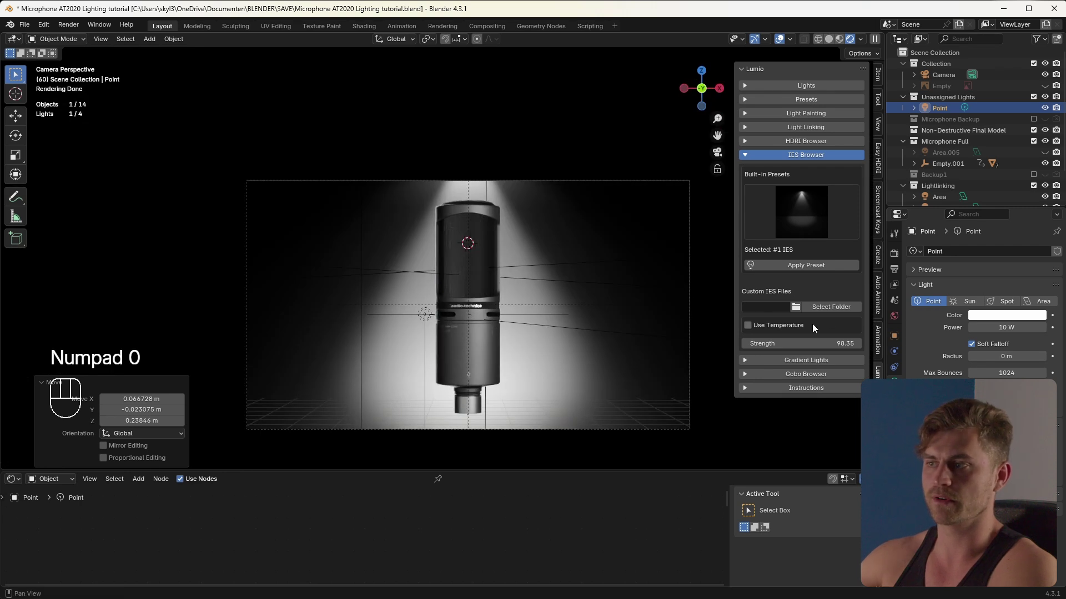
# Lower the IES light strength to about 35.53, apply another IES preset and hide the Point light
pyautogui.moveTo(833, 340); pyautogui.dragTo(681, 319)
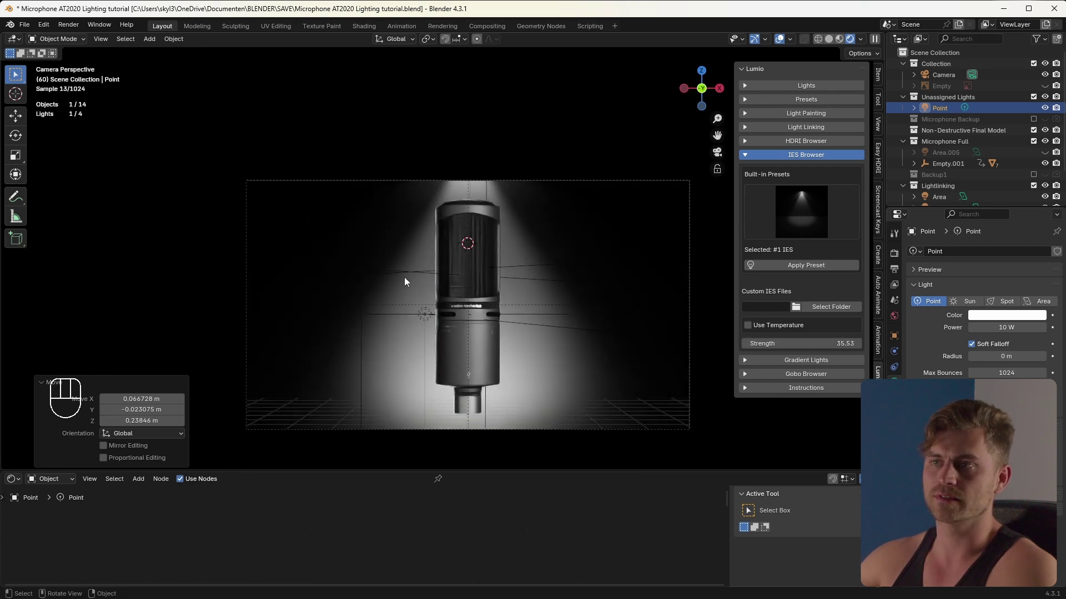
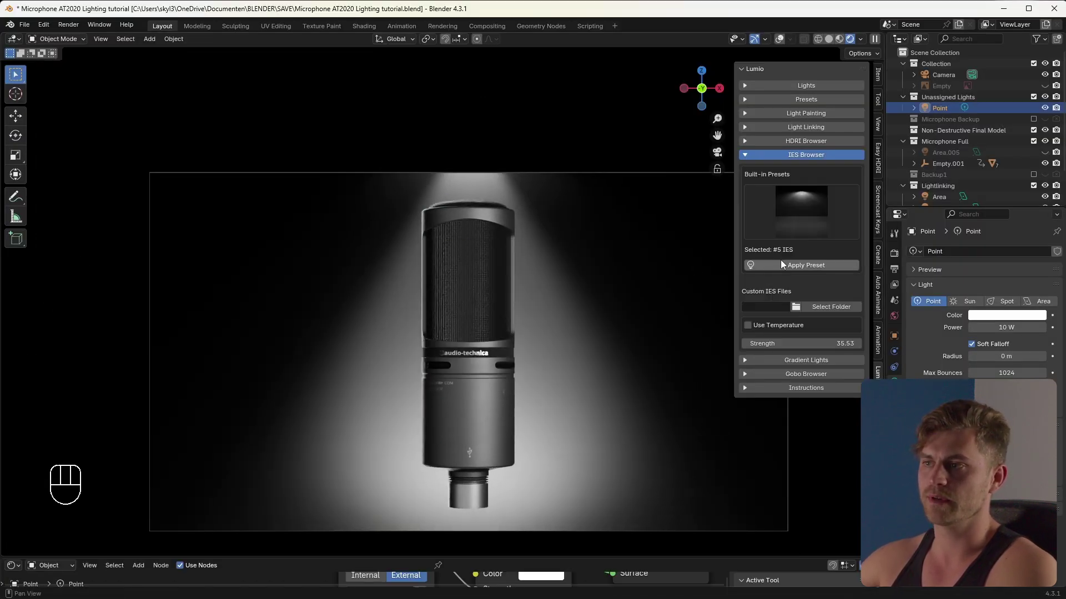
pyautogui.click(800, 271)
pyautogui.moveTo(787, 226); pyautogui.dragTo(775, 275)
pyautogui.click(803, 269)
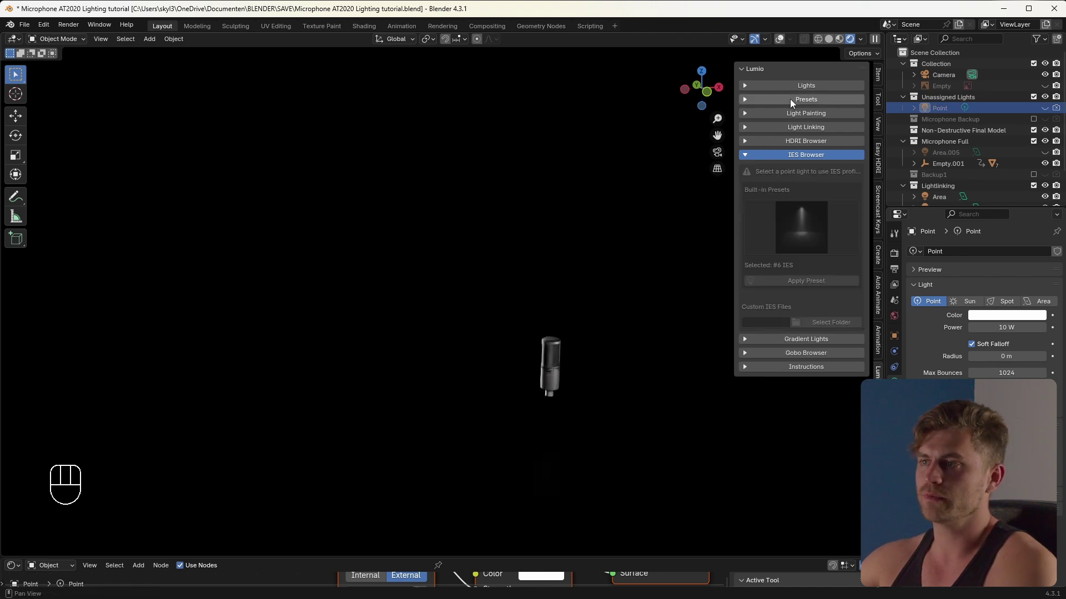
pyautogui.press('shift+a')
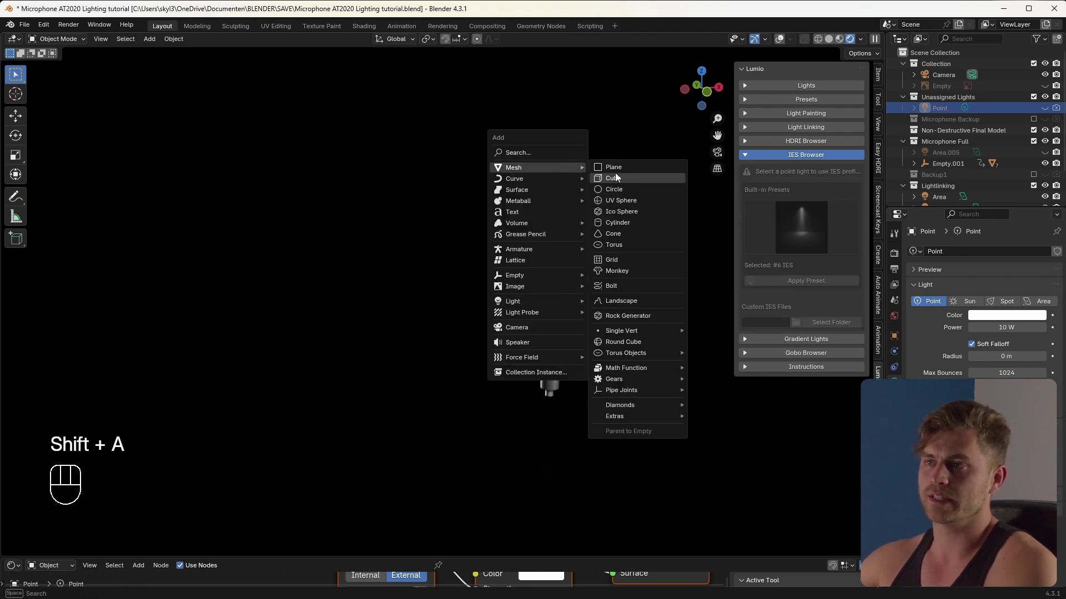
# Add a cube mesh to the scene
pyautogui.press('s')
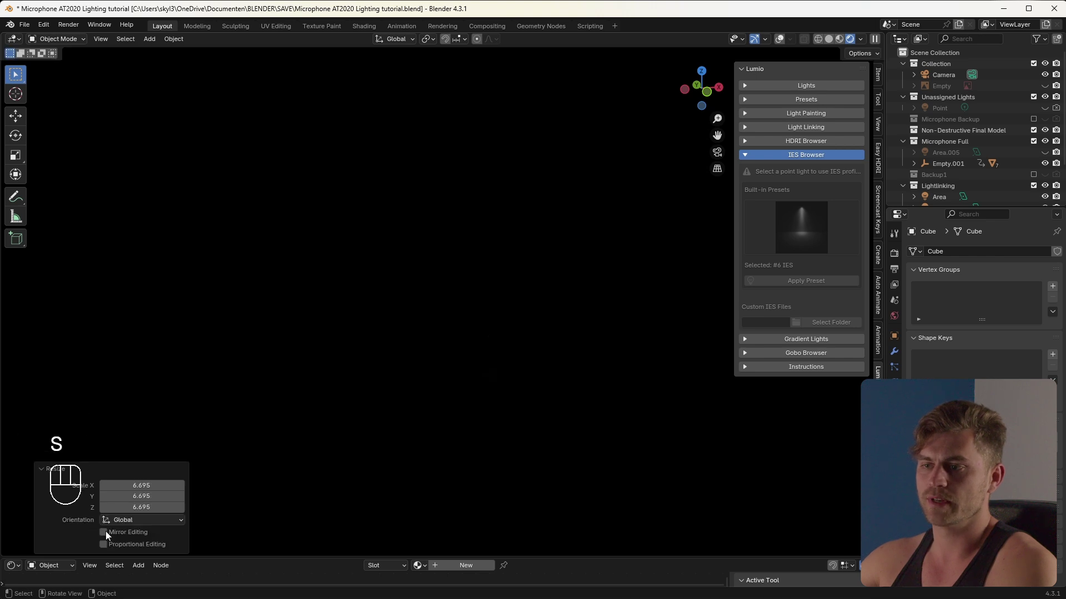
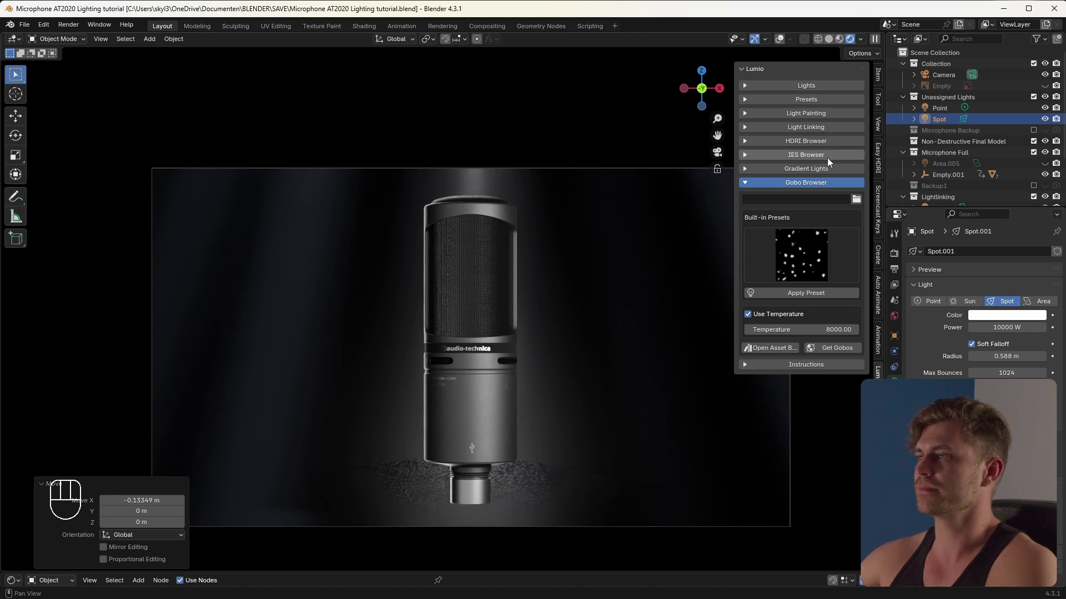
# Move the light into a new collection named 'Lighting 2'
pyautogui.press('ctrl+s')
pyautogui.click(1055, 119)
pyautogui.press('n')
pyautogui.press('shift+a')
pyautogui.press('s')
pyautogui.press('shift+Tab')
pyautogui.press('r')
pyautogui.press('x')
pyautogui.press('y')
pyautogui.press('9')
pyautogui.press('0')
# Enlarge the Area.003 light and rotate it about the Z axis to rim the microphone
pyautogui.click(634, 349)
pyautogui.click(616, 358)
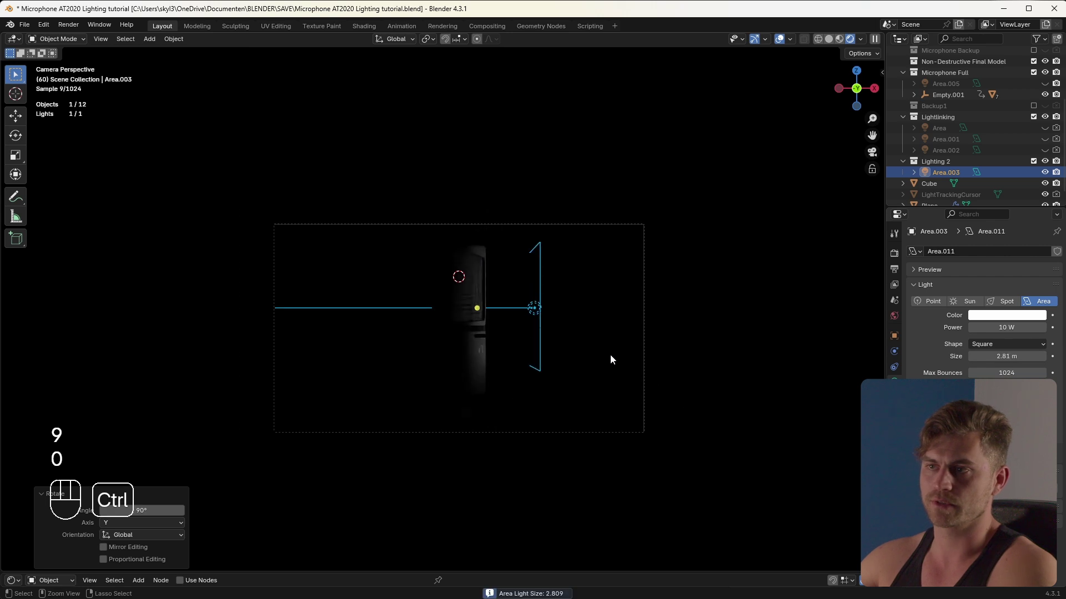
pyautogui.press('g')
pyautogui.press('y')
pyautogui.press('x')
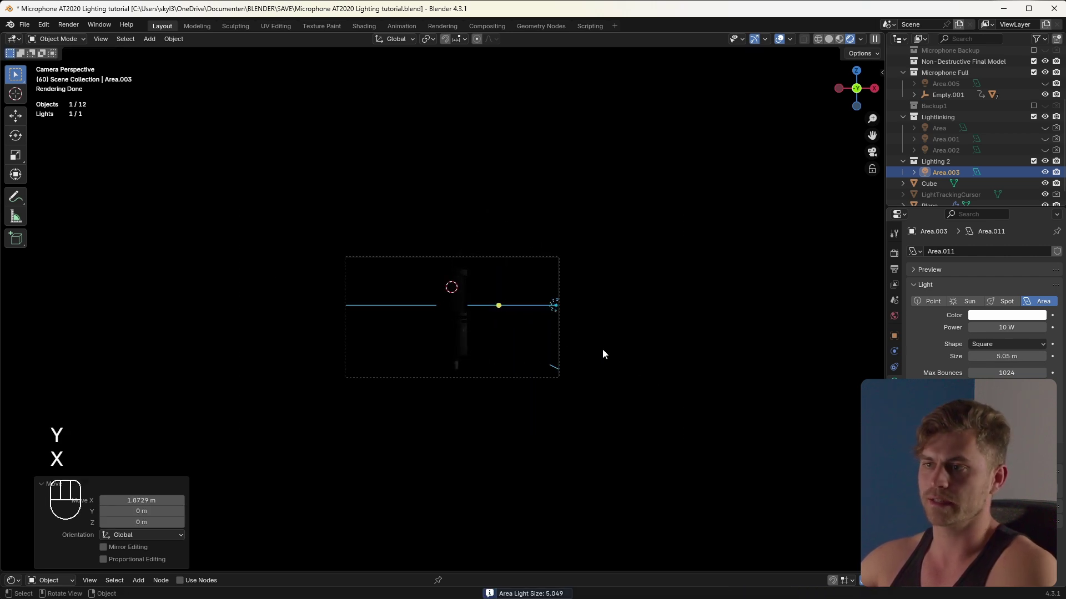
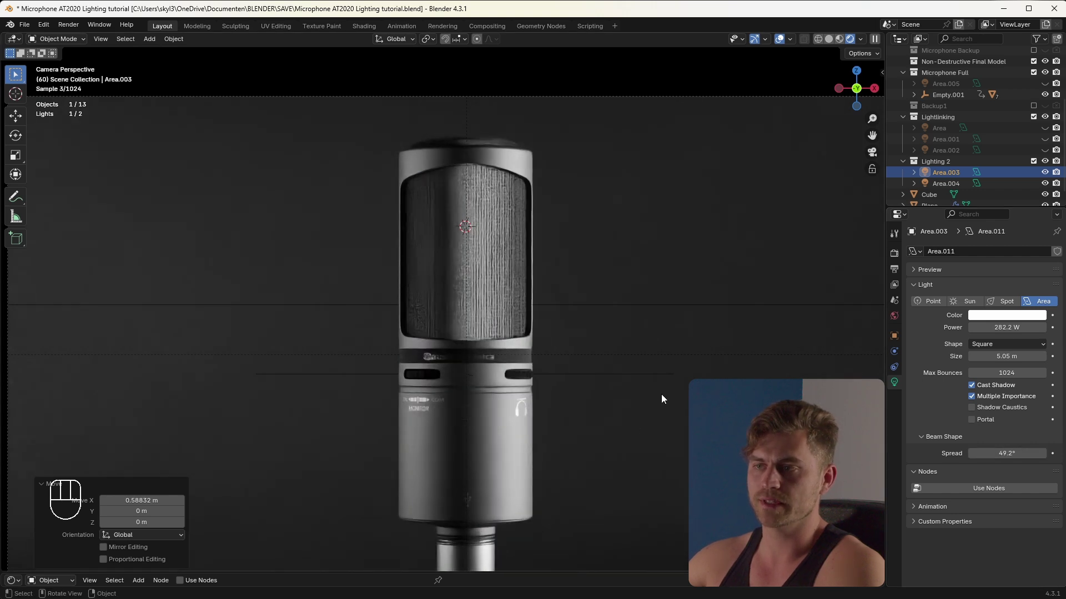
pyautogui.press('r')
pyautogui.press('z')
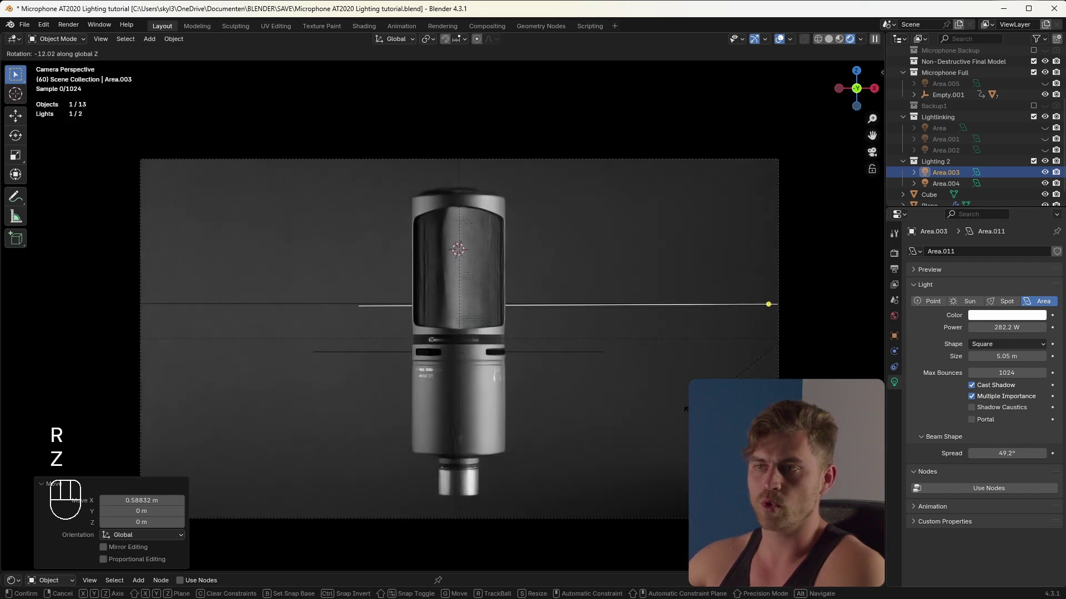